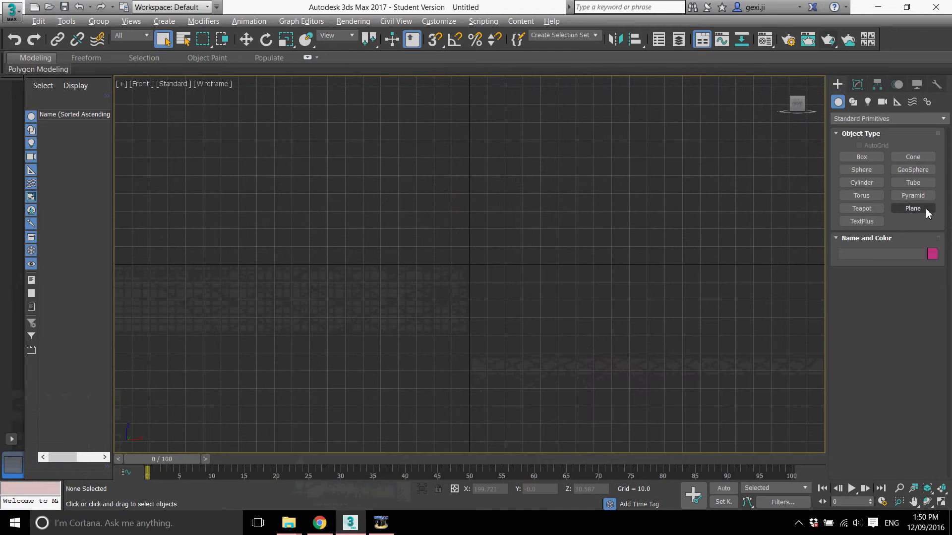
- Create a plane in the Front view sized 100 long by 10 wide
click(926, 212)
click(456, 274)
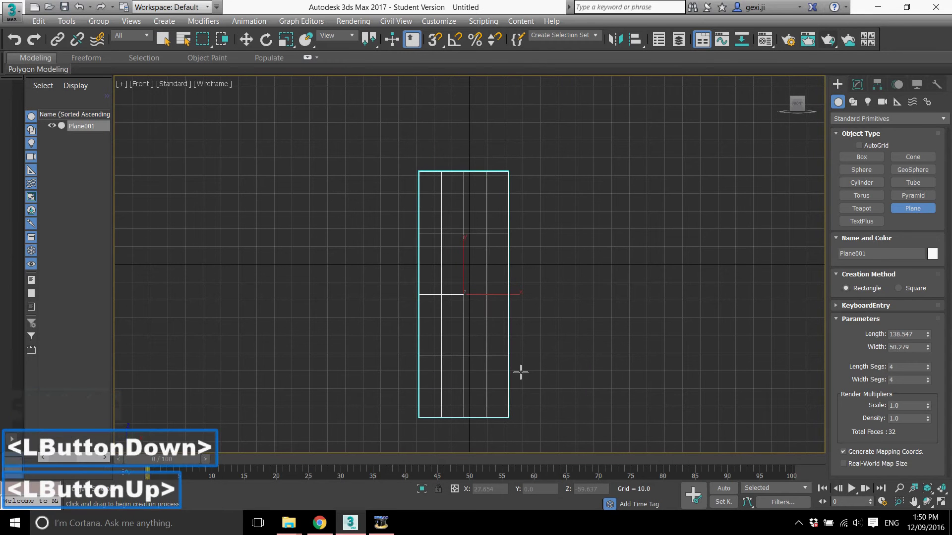
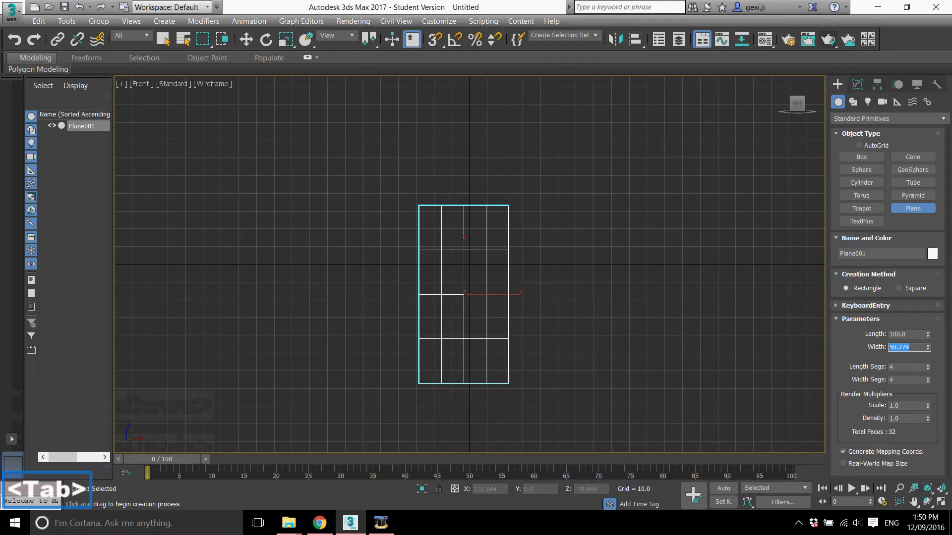
text(10)
key(Return)
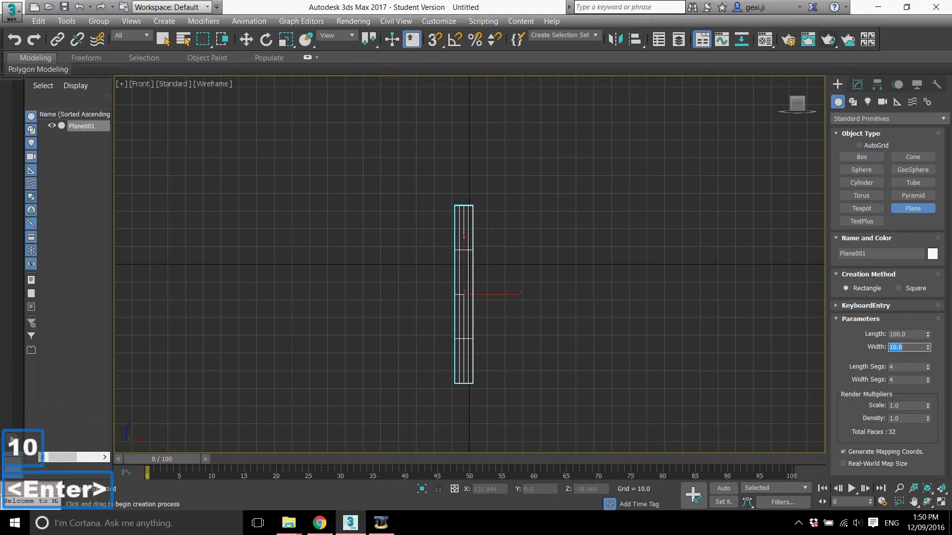
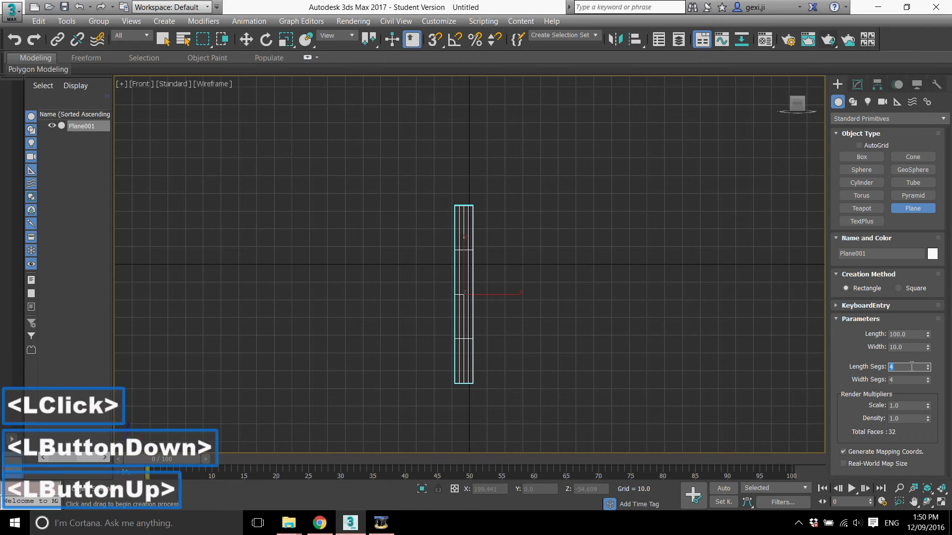
- Give the plane 10 length segments and 1 width segment
text(10)
key(Tab)
key(1)
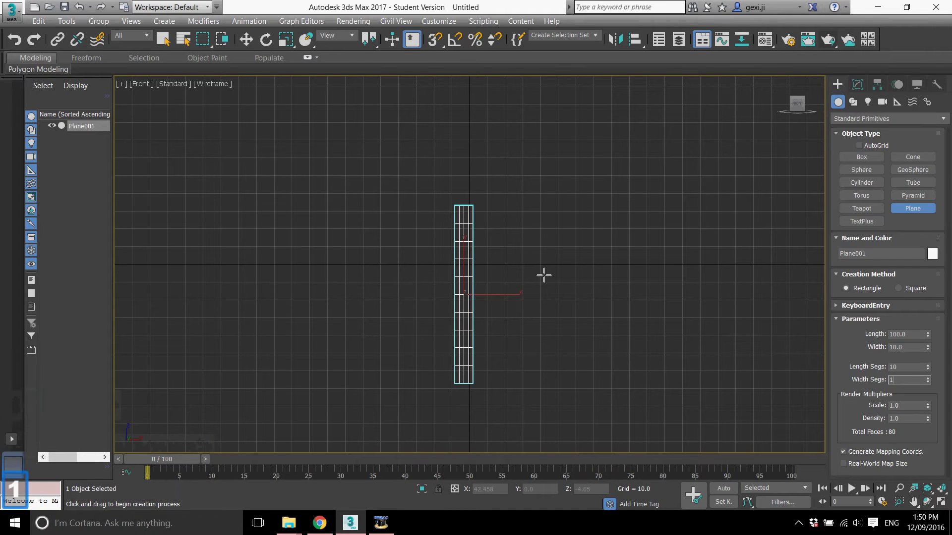
click(551, 265)
scroll(up, 3)
- Add an FFD 3x3x3 modifier and select its top control points to taper the blade tip
click(861, 93)
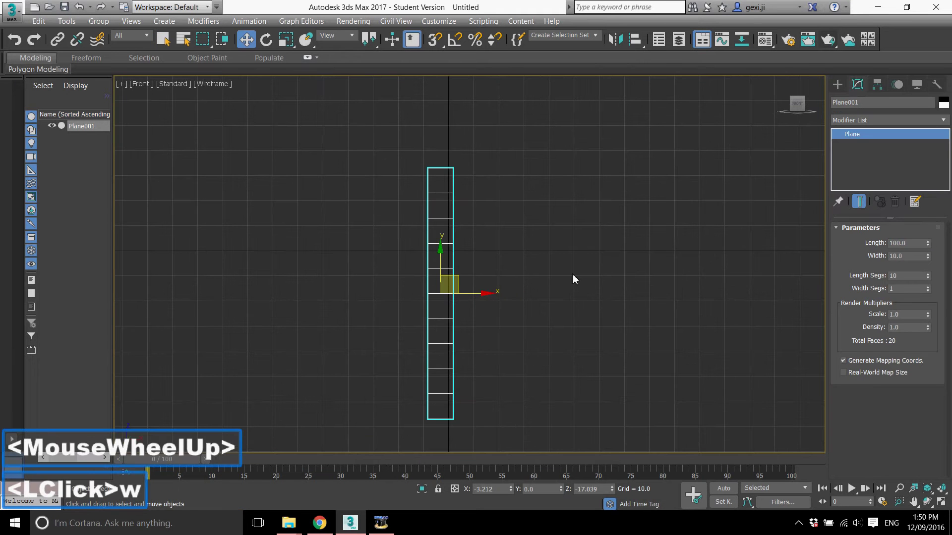
click(862, 120)
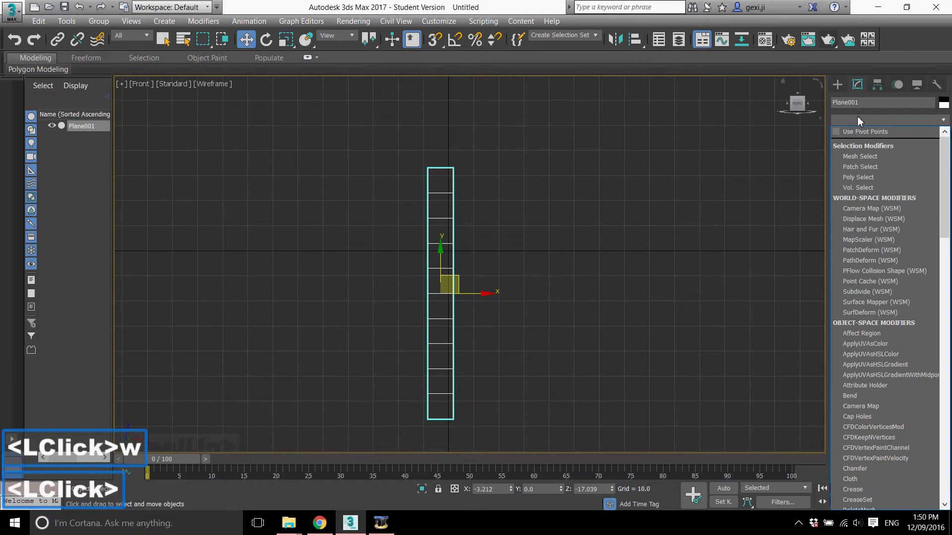
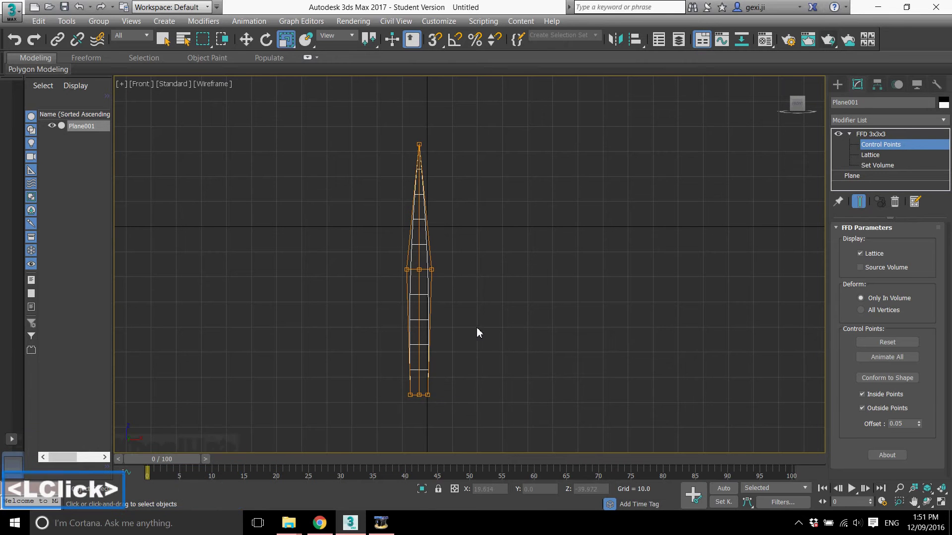
click(880, 138)
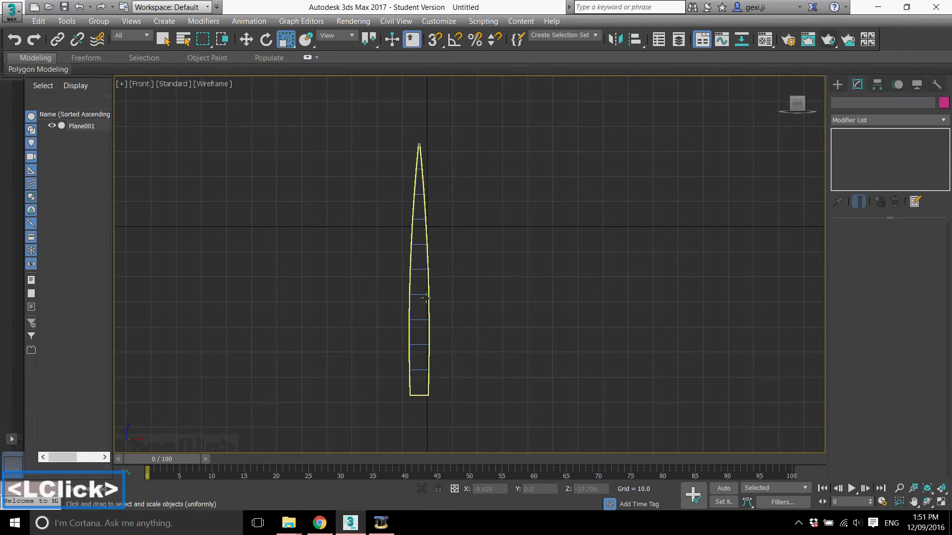
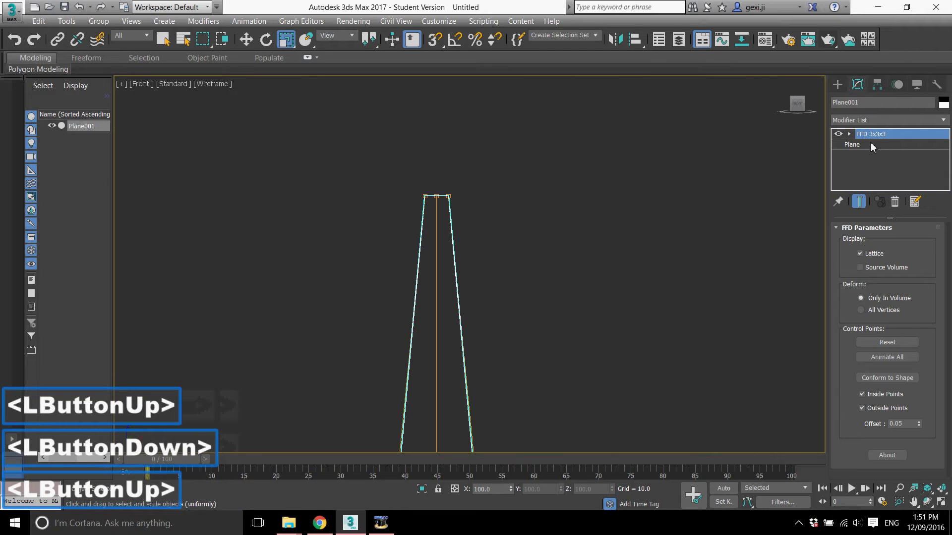
click(850, 142)
click(880, 147)
click(423, 173)
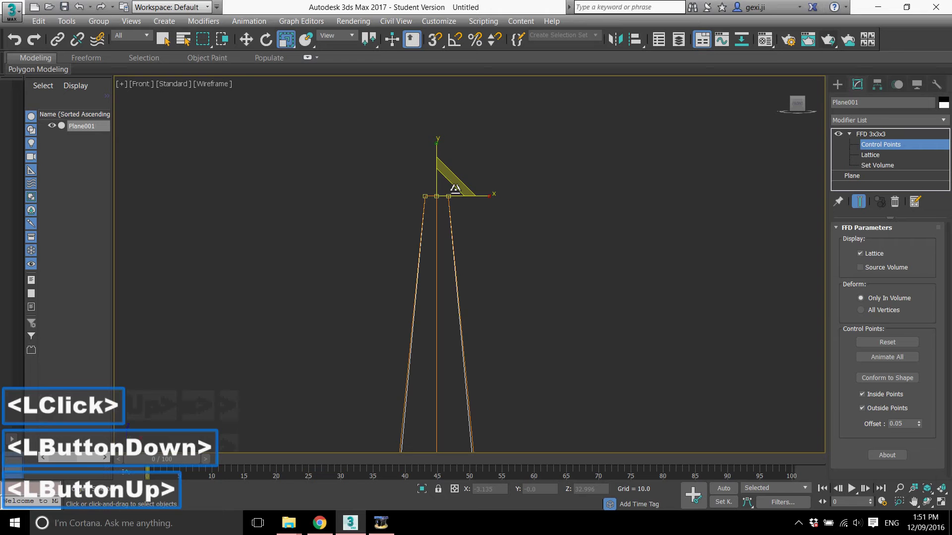
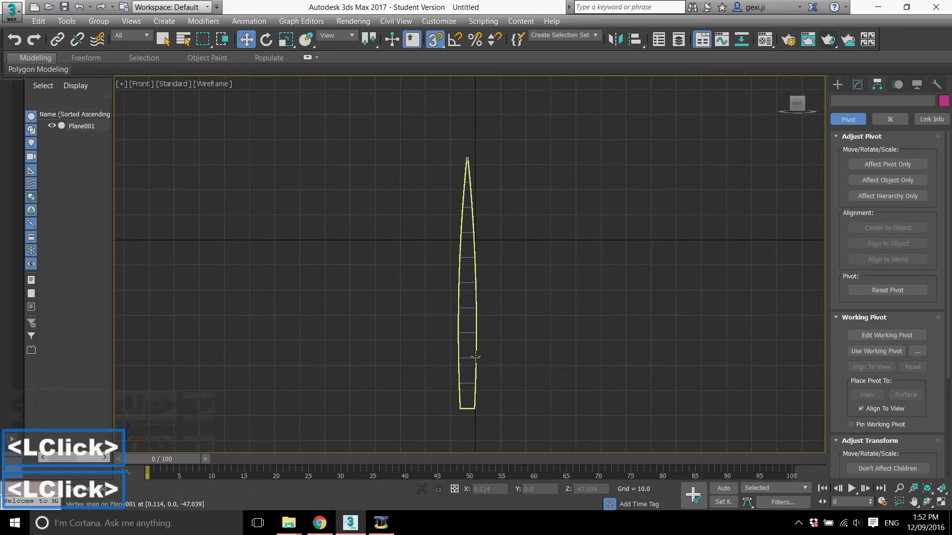
- Select the grass blade before switching to the Perspective view
click(435, 45)
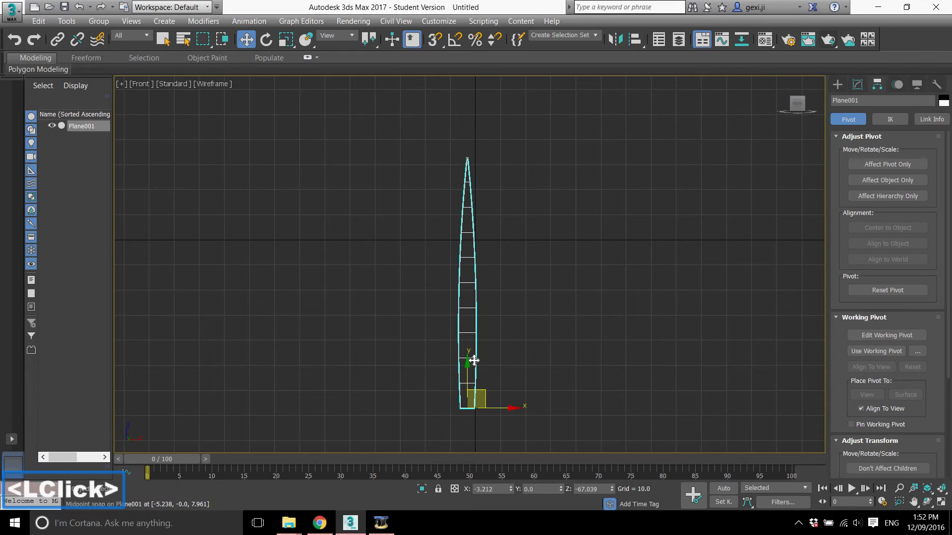
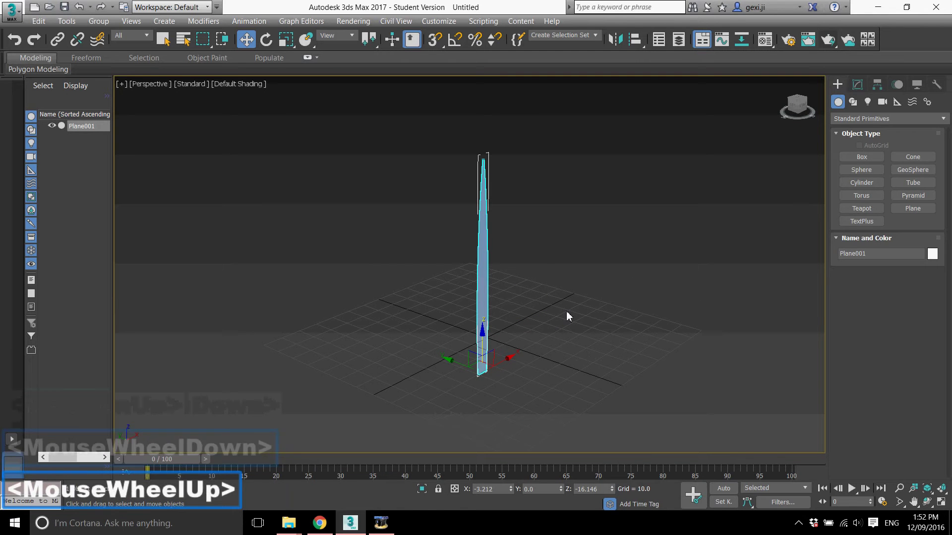
- Add a Bend modifier with angle 15 and direction -90 to curve the blade
click(865, 92)
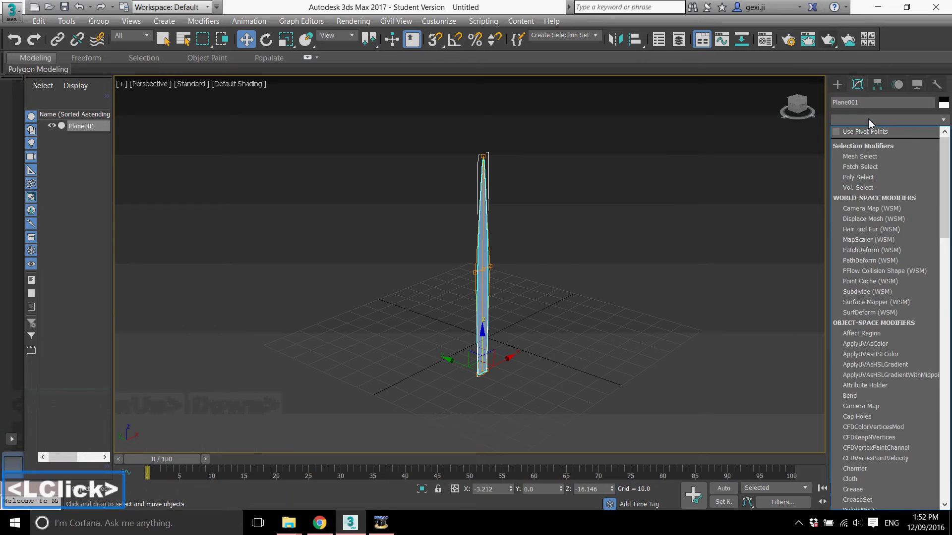
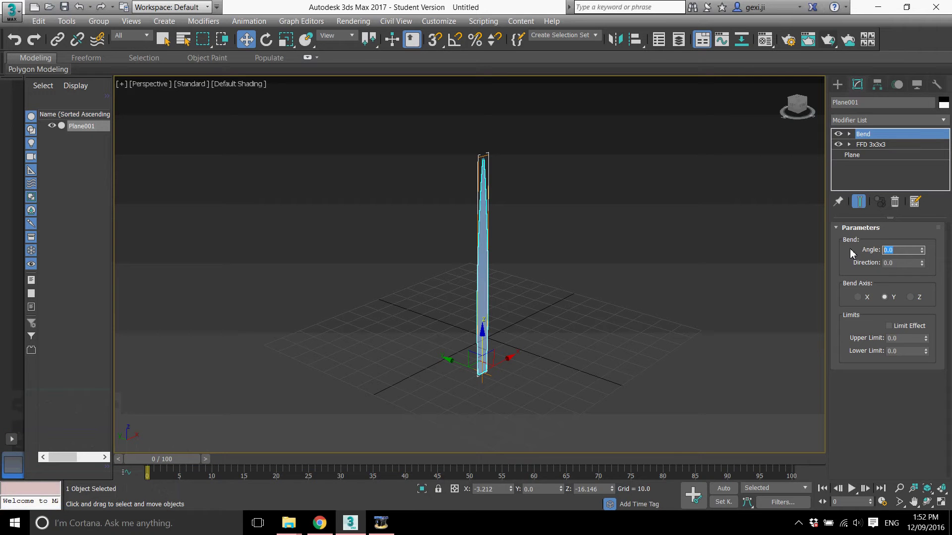
text(15)
key(Tab)
text(9)
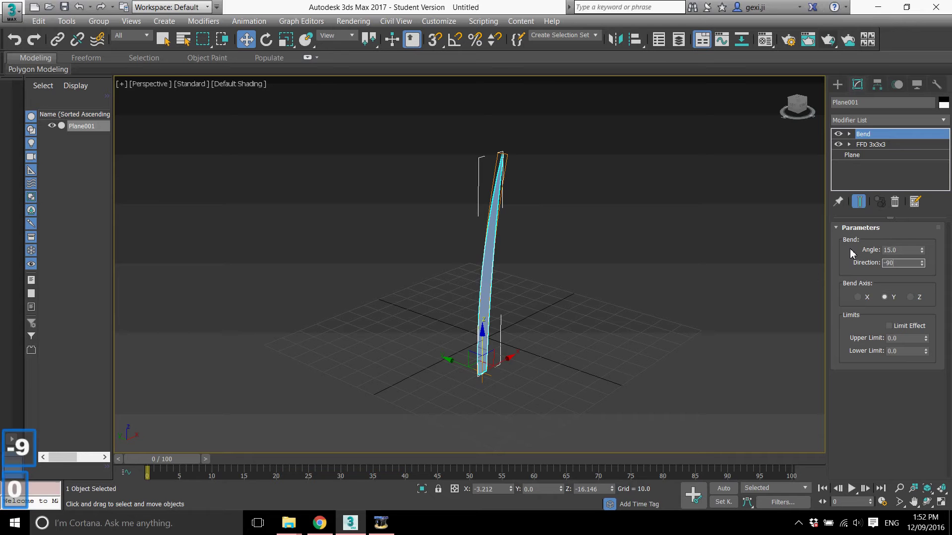
key(Return)
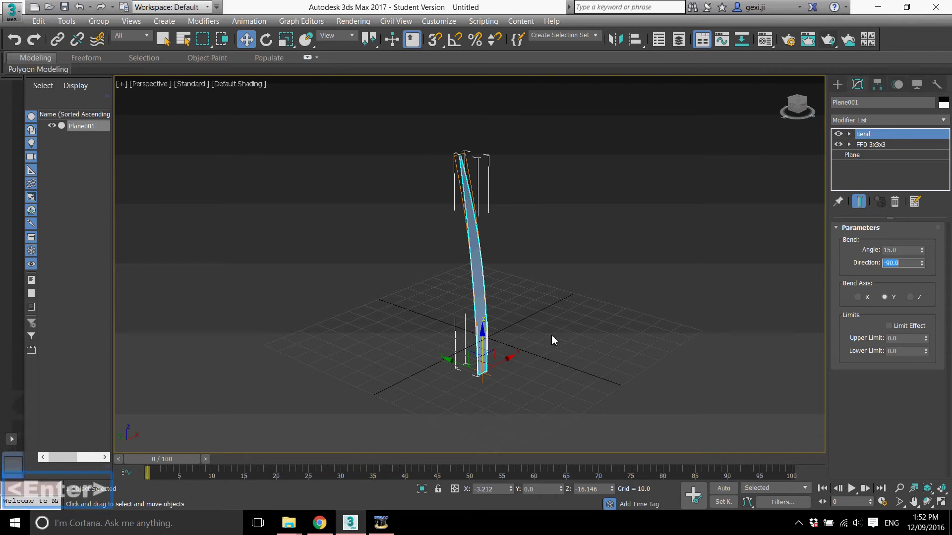
click(550, 301)
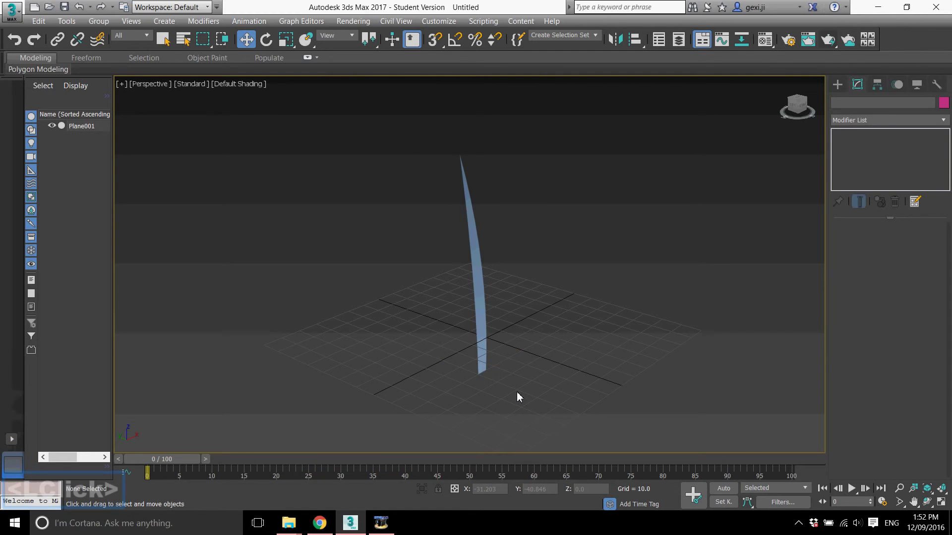
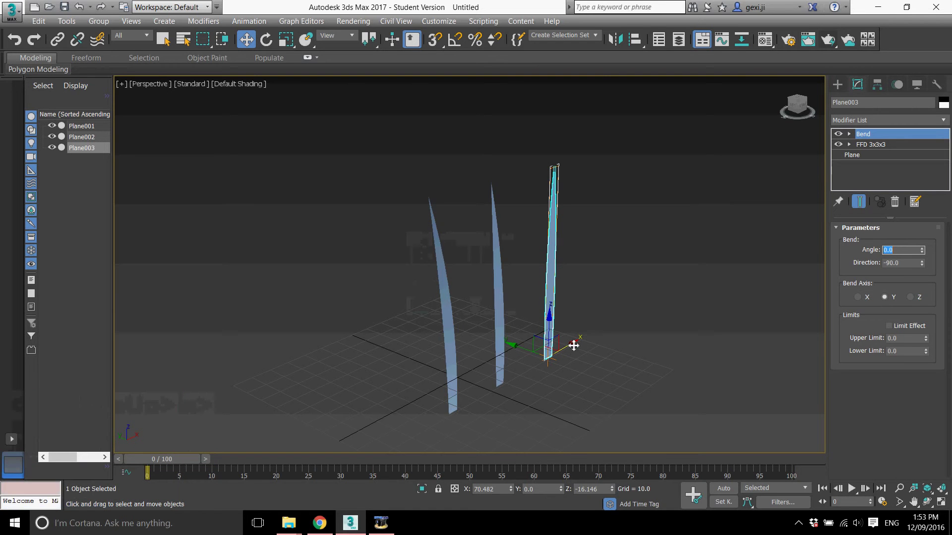
- Paste a blade copy and set its bend angle to 7.5
key(ctrl+v)
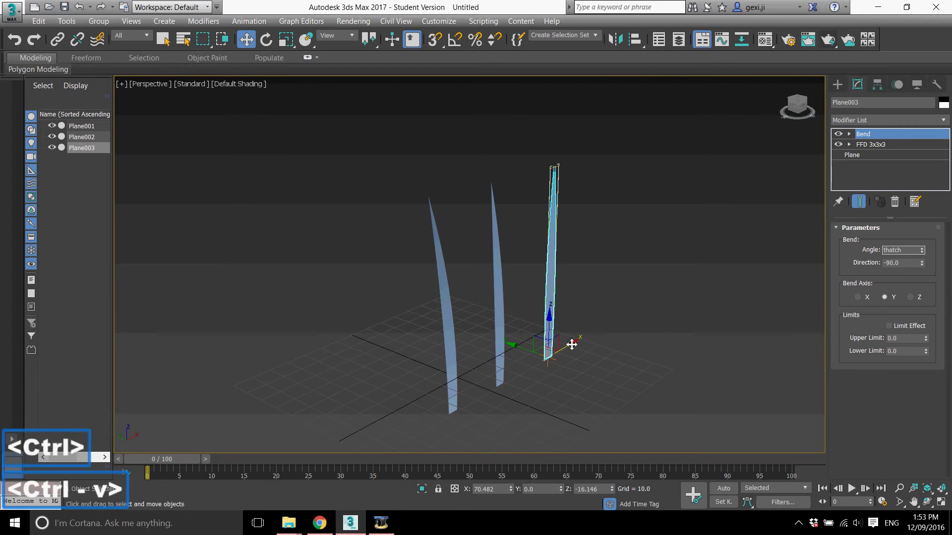
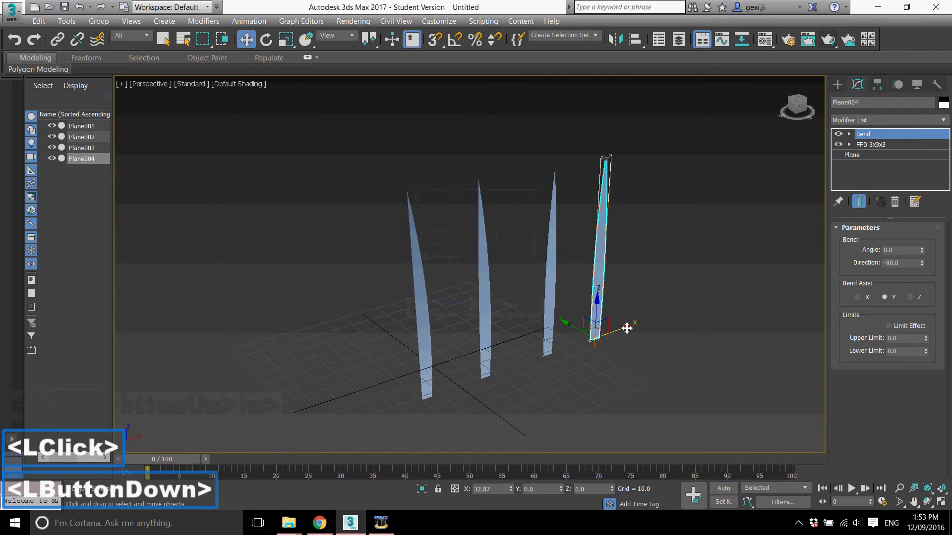
click(743, 255)
text(7.5)
key(Return)
- Change another copy's bend angle to -7.5 so it leans the other way
middle_click(713, 260)
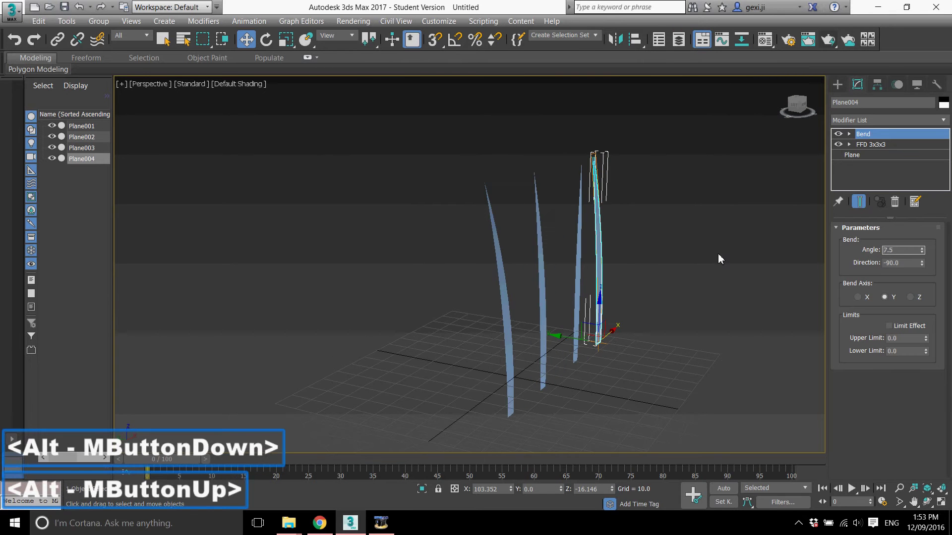
click(749, 252)
key(-)
text(-7.5)
key(Return)
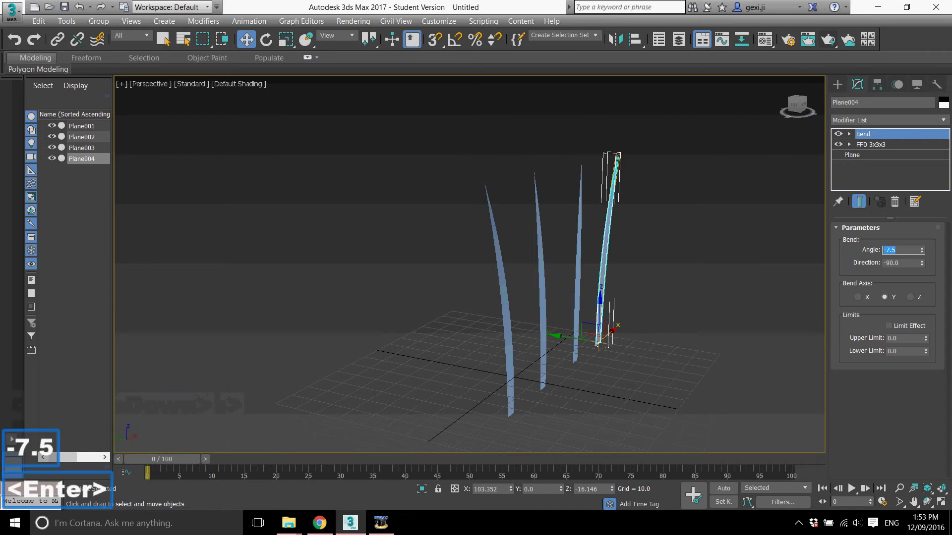
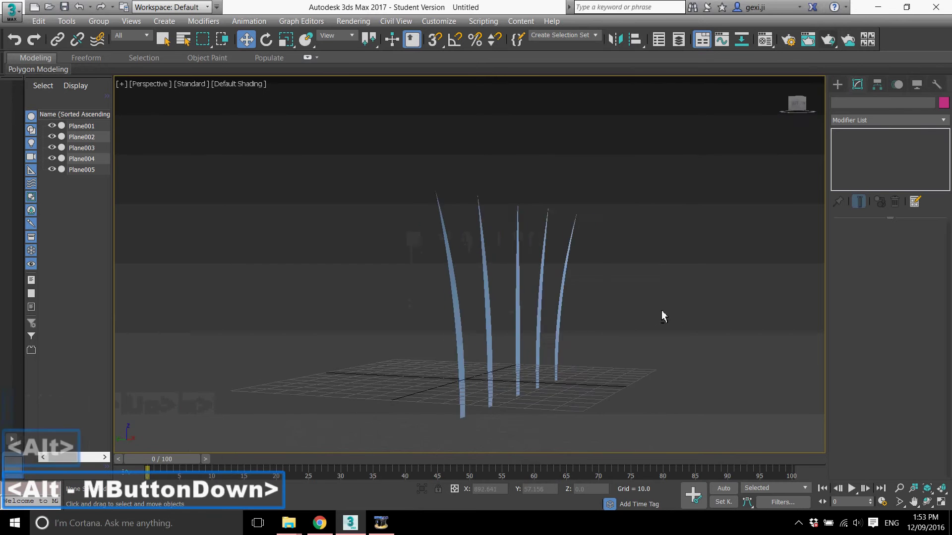
- Pan and zoom around the row of grass blades and hide the grid
scroll(down, 3)
scroll(up, 3)
scroll(up, 3)
middle_click(512, 318)
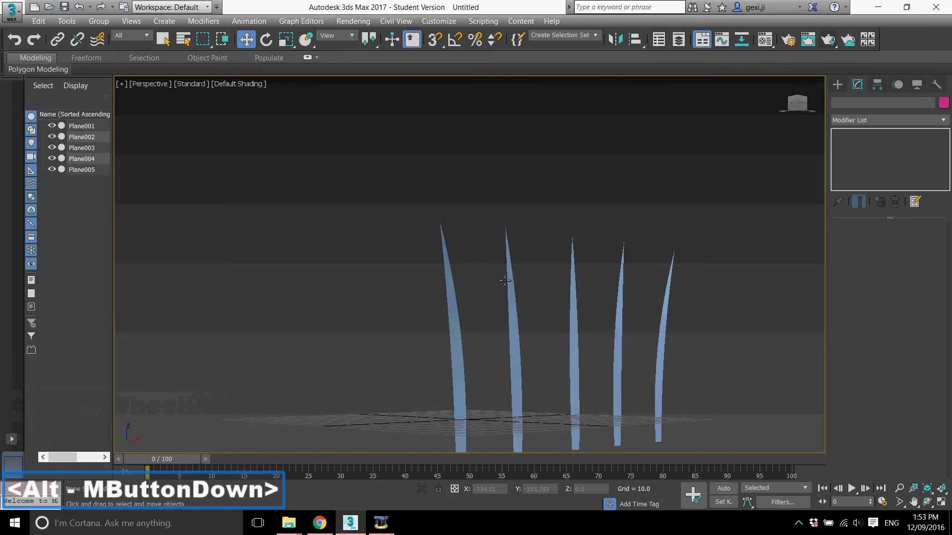
middle_click(589, 317)
scroll(down, 3)
middle_click(558, 327)
key(g)
scroll(up, 3)
- Restore the four-view layout and bring up the Create object category list
key(alt+w)
click(357, 234)
scroll(down, 3)
scroll(up, 3)
click(843, 88)
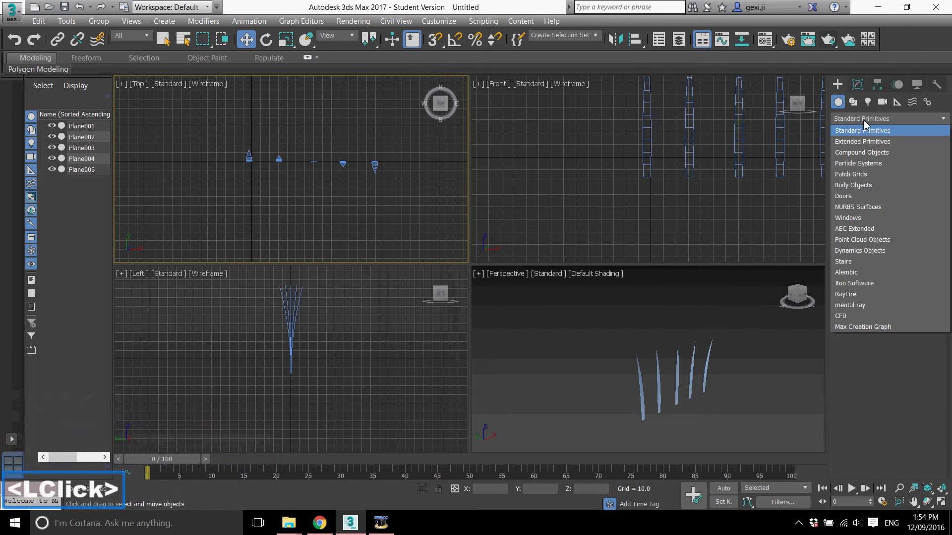
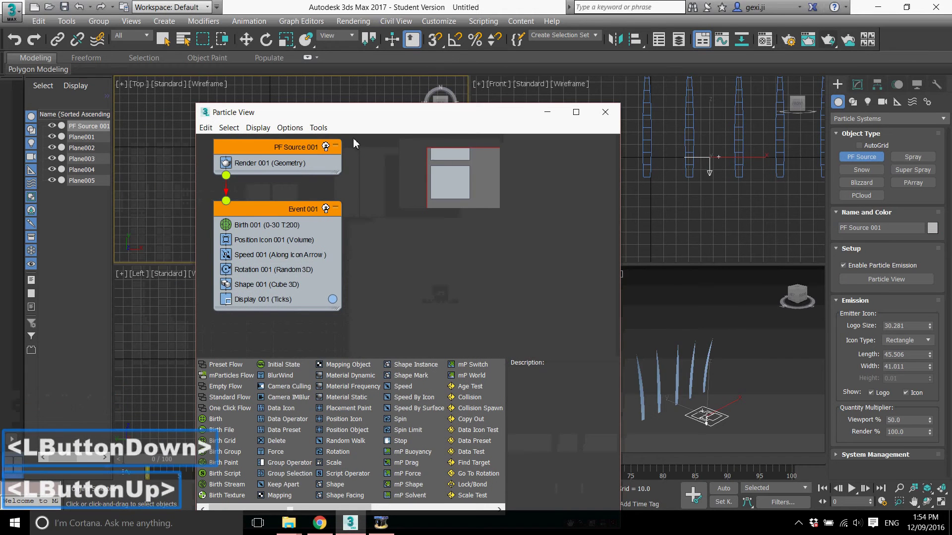
- Replace Event 001's Position Icon operator with a Position Object operator
click(281, 243)
right_click(281, 242)
click(326, 369)
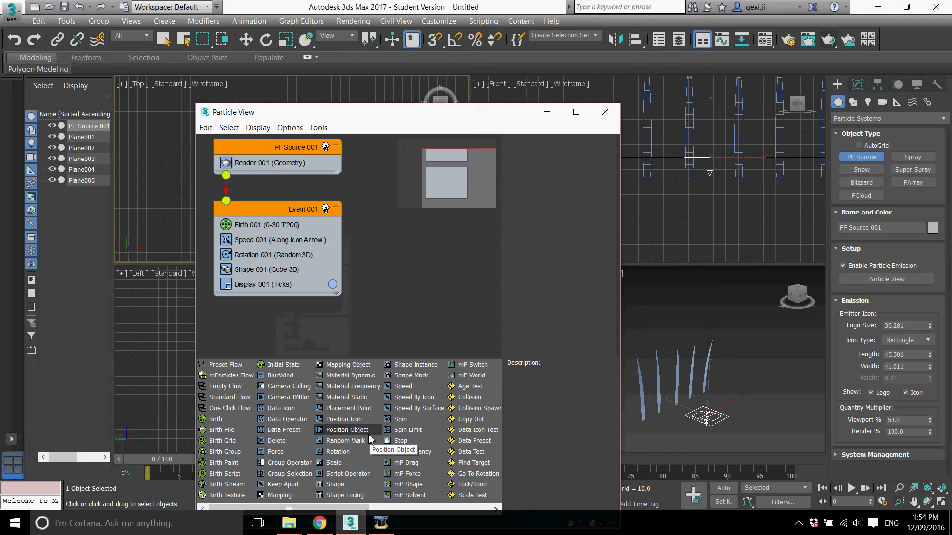
click(358, 436)
click(352, 436)
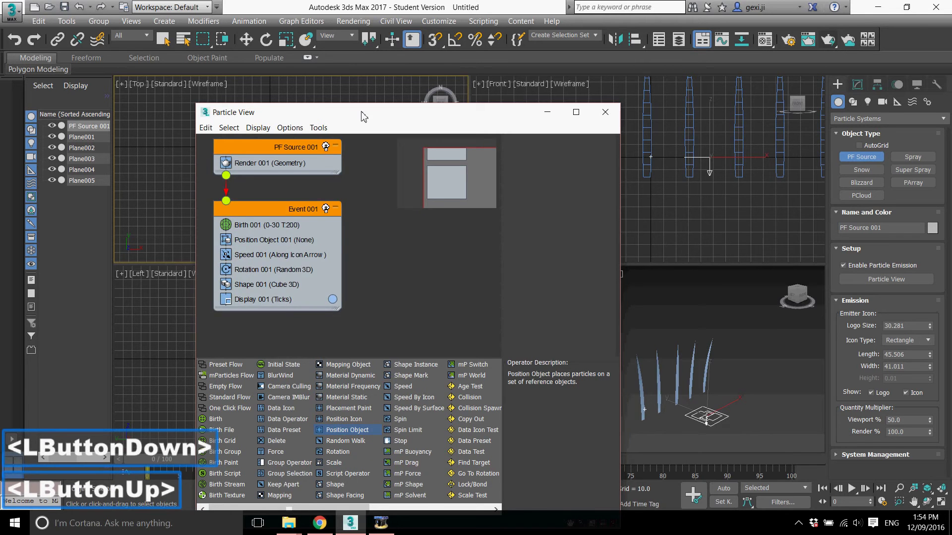
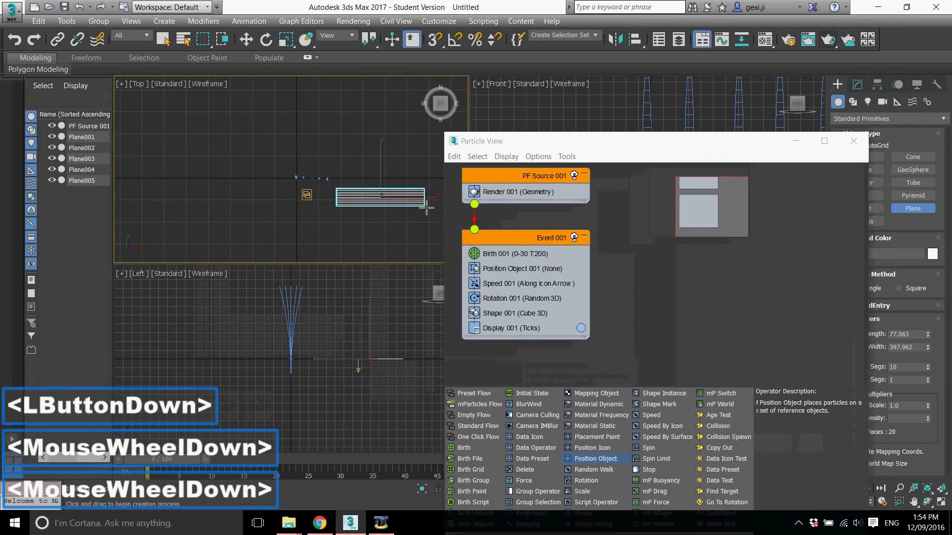
- Zoom the Top view while placing the long narrow emitter plane
scroll(down, 3)
scroll(up, 3)
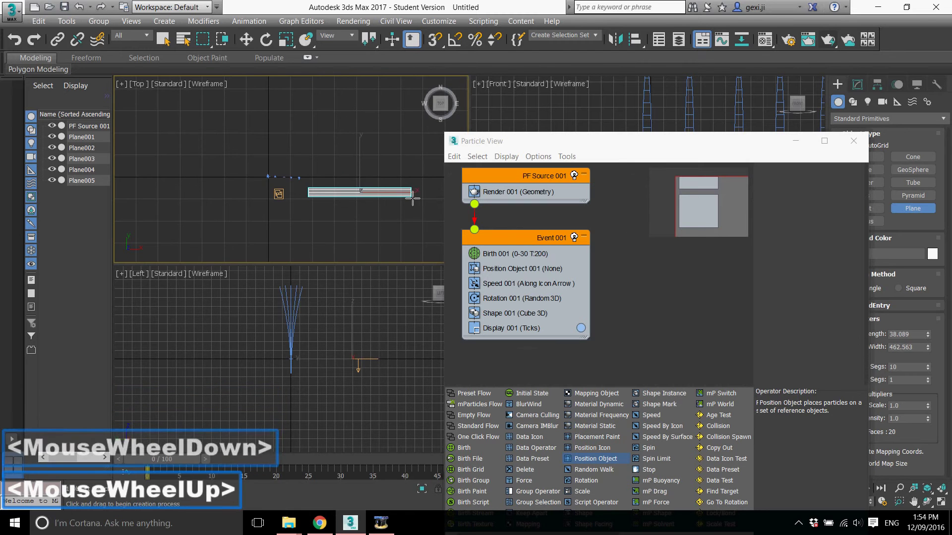
scroll(up, 3)
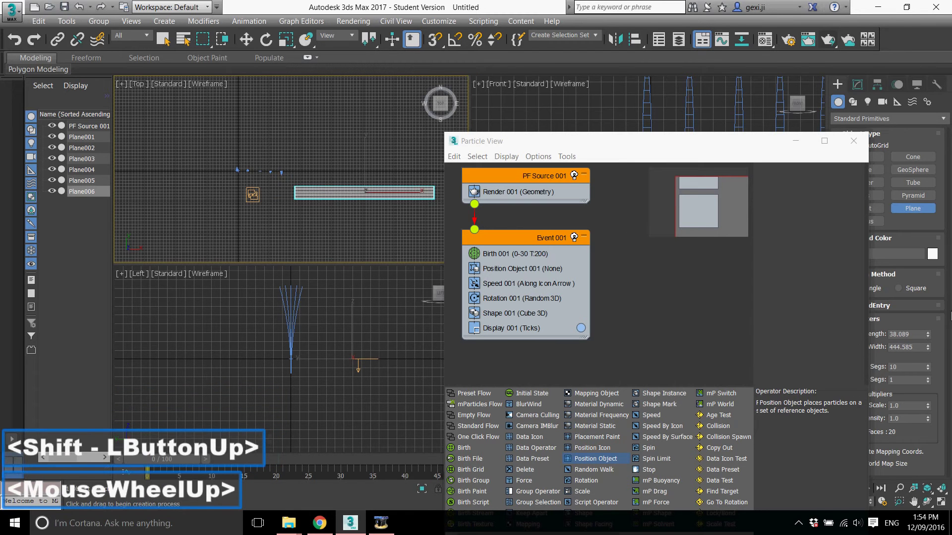
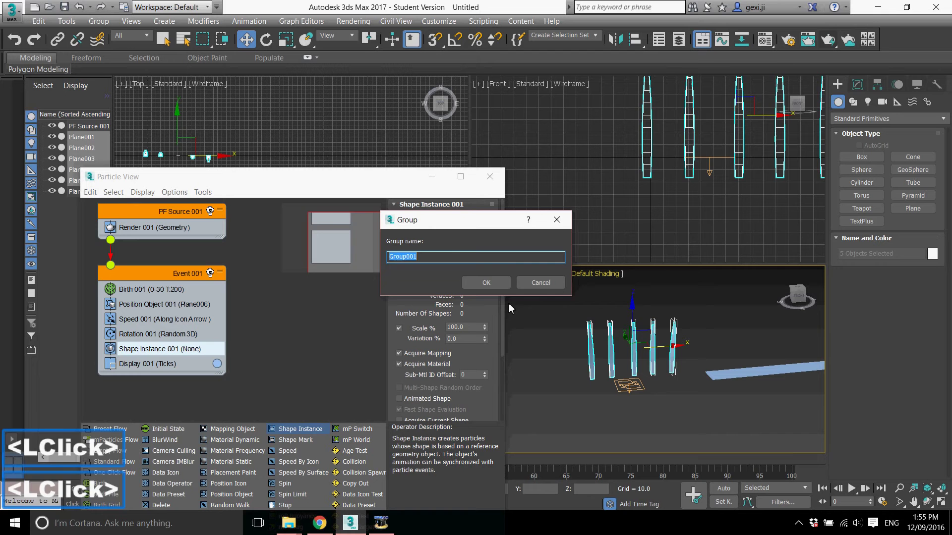
- Confirm Group001 and pick it as the Shape Instance particle geometry object
click(757, 338)
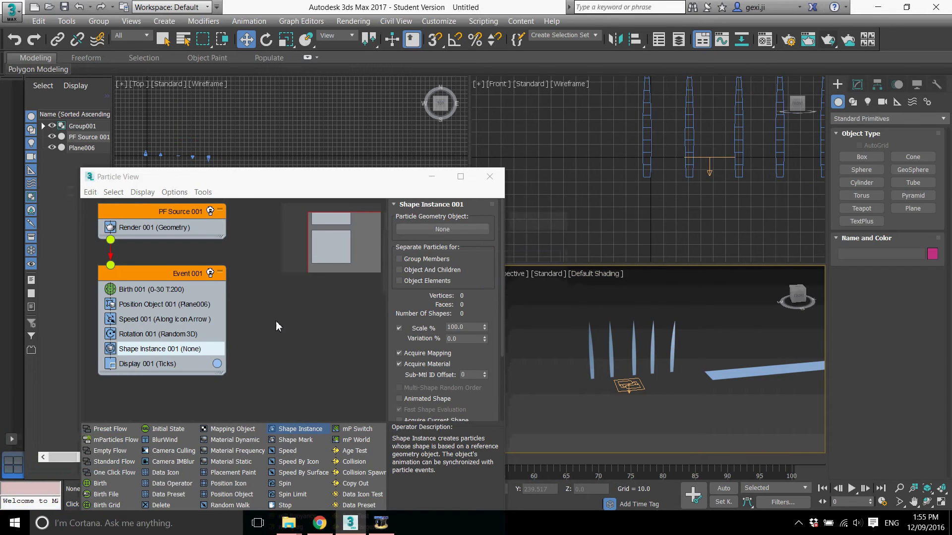
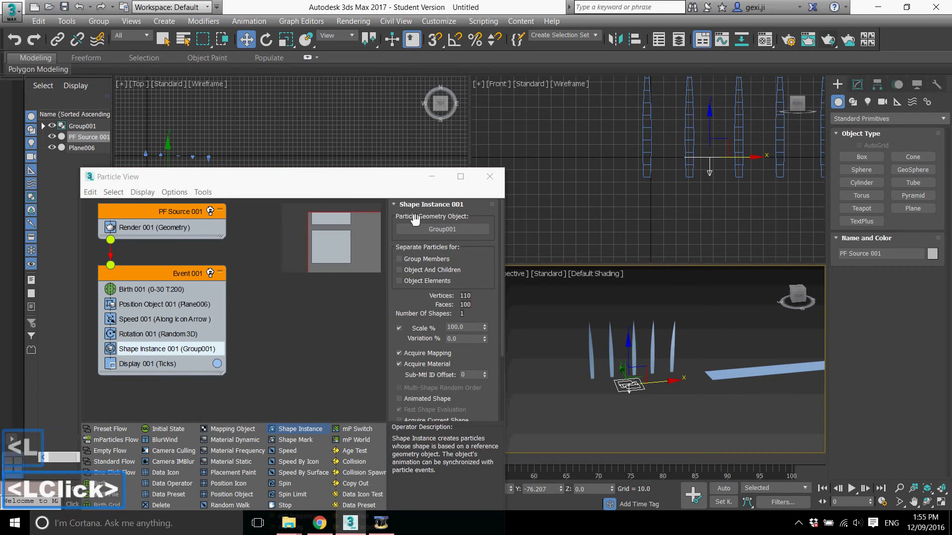
click(439, 266)
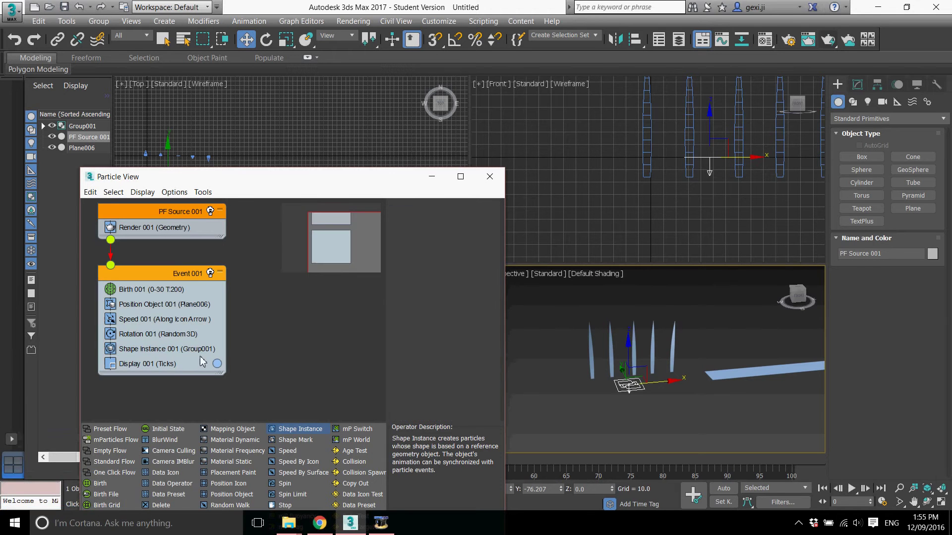
- Set Display 001 to show particles as Geometry
click(171, 367)
click(449, 224)
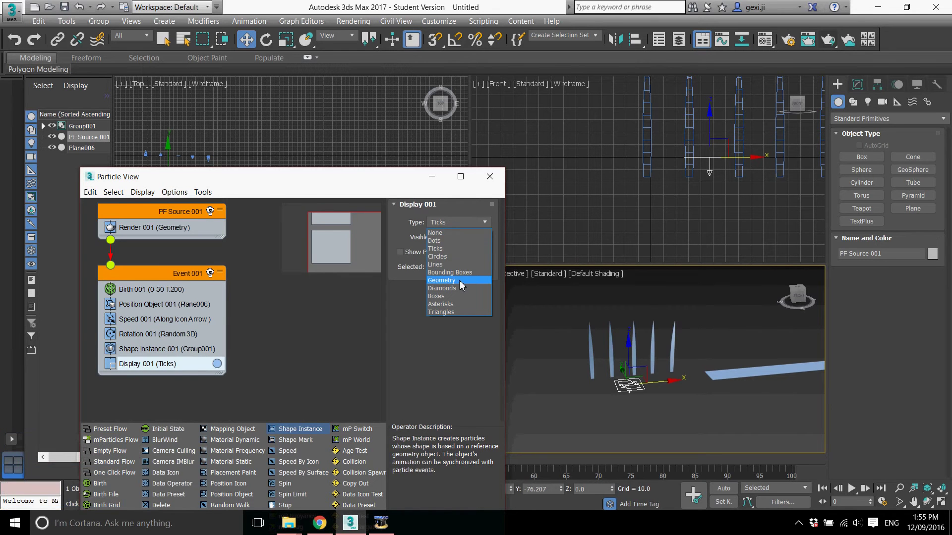
click(460, 286)
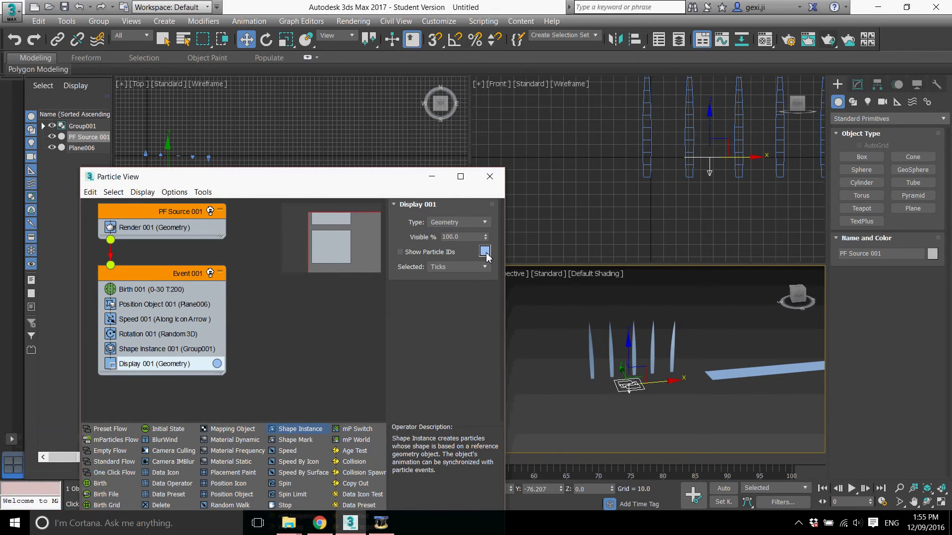
- Choose a yellowish-green display colour in the Color Selector and confirm it
double_click(485, 254)
double_click(244, 141)
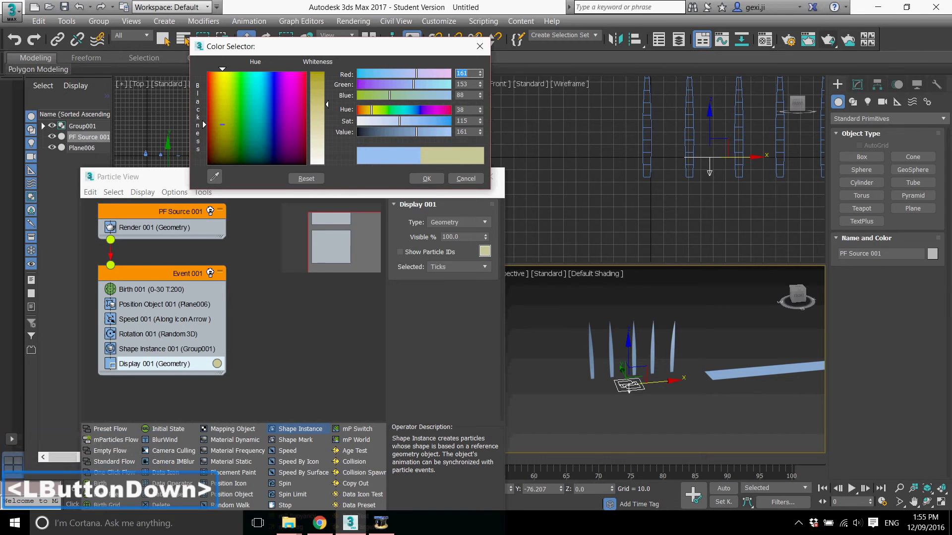
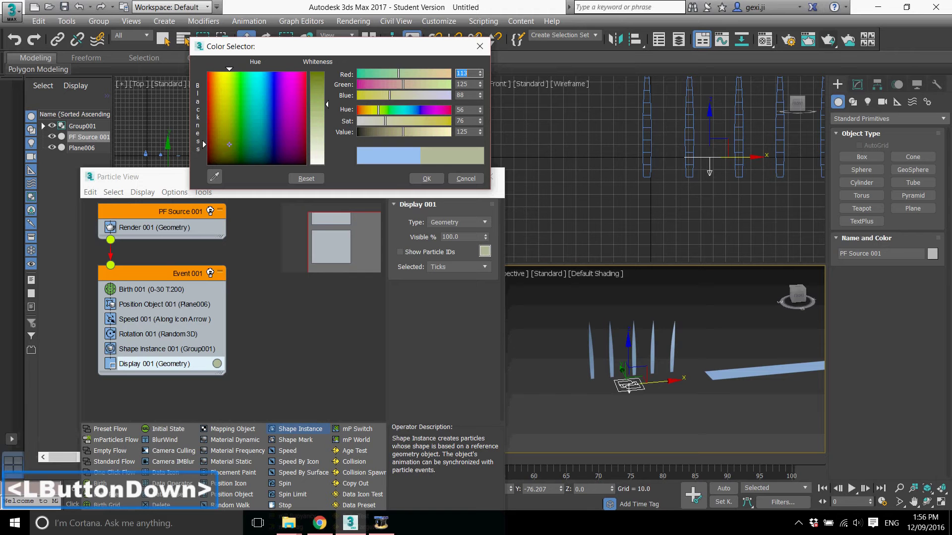
click(425, 126)
click(438, 183)
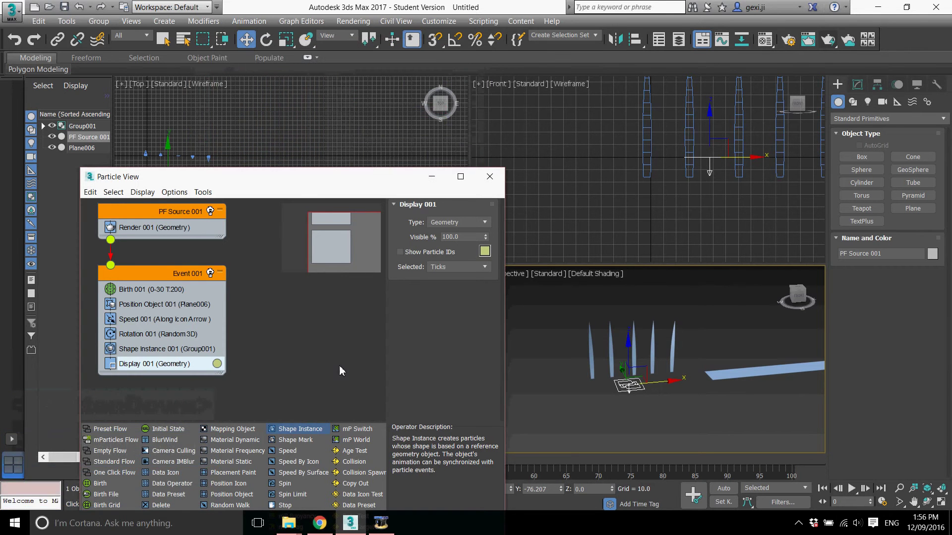
click(258, 369)
click(164, 338)
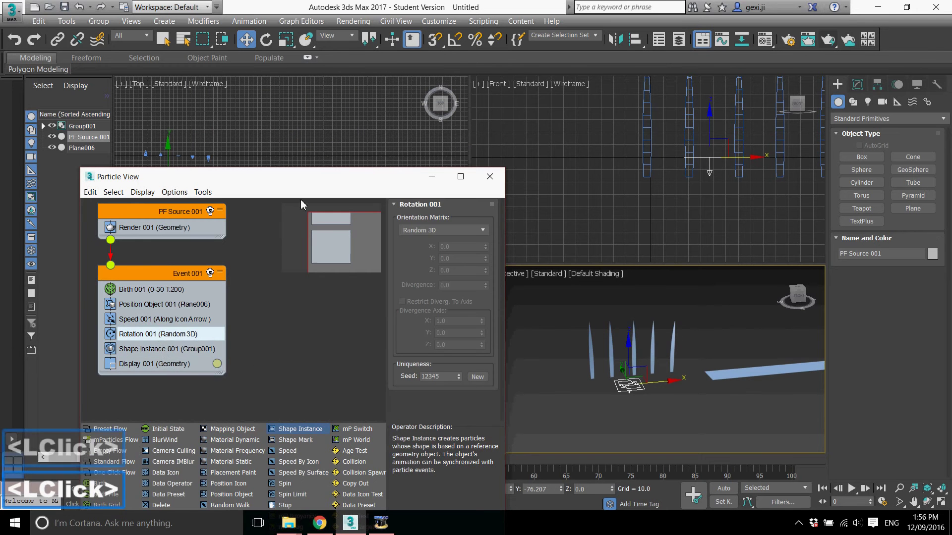
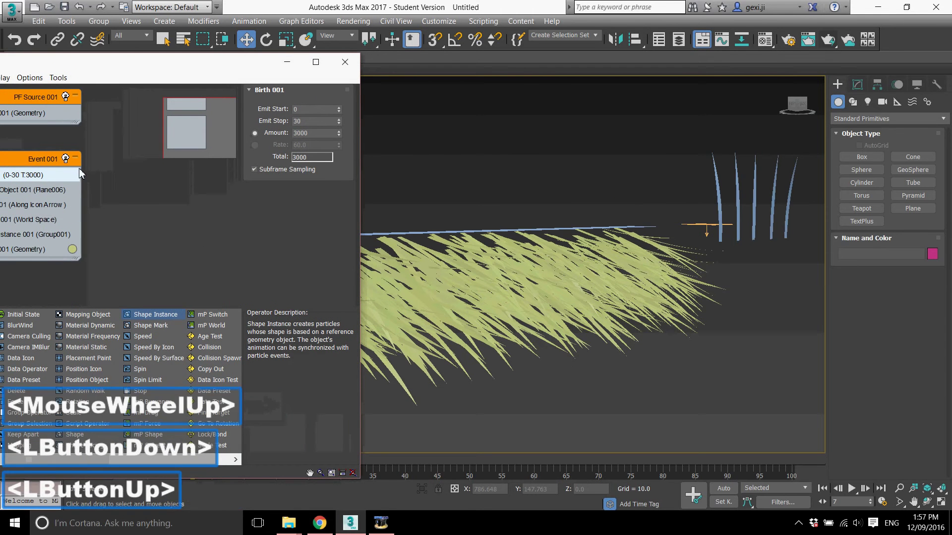
- Set Birth Amount 3000 and Rotation 001 to World Space with X -26, Divergence 19.5
click(42, 236)
click(39, 251)
click(33, 221)
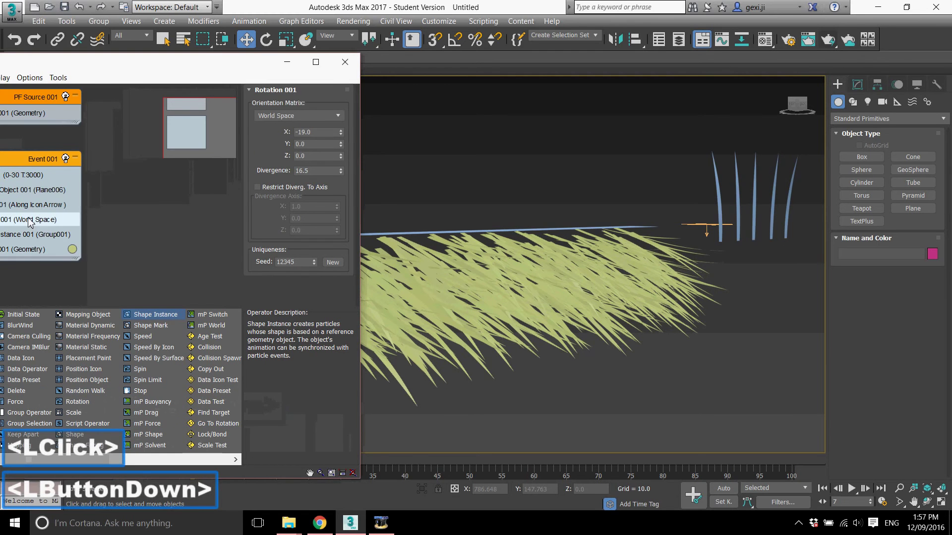
click(340, 135)
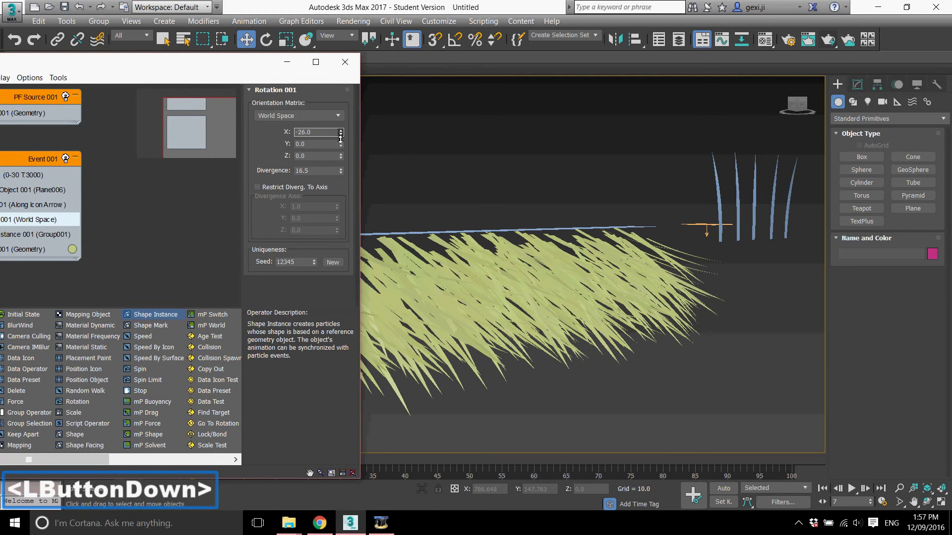
click(344, 168)
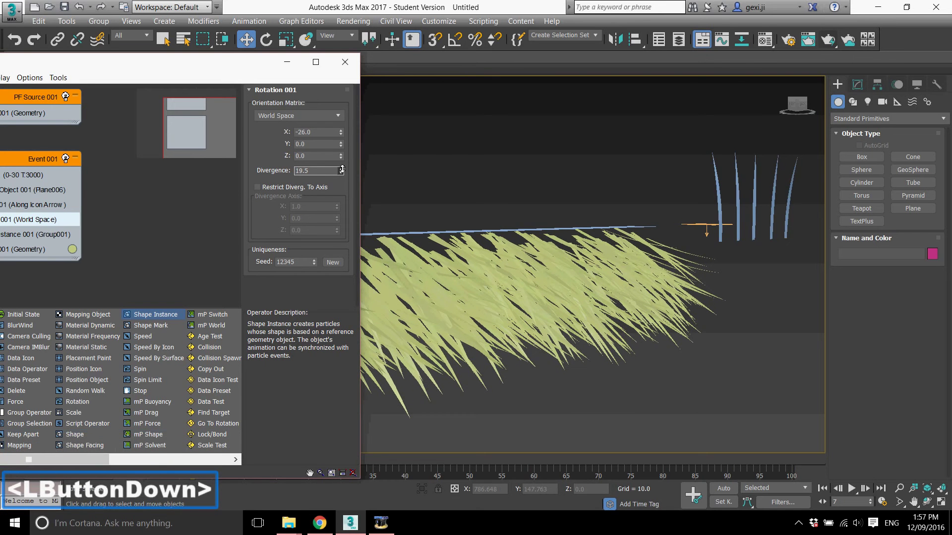
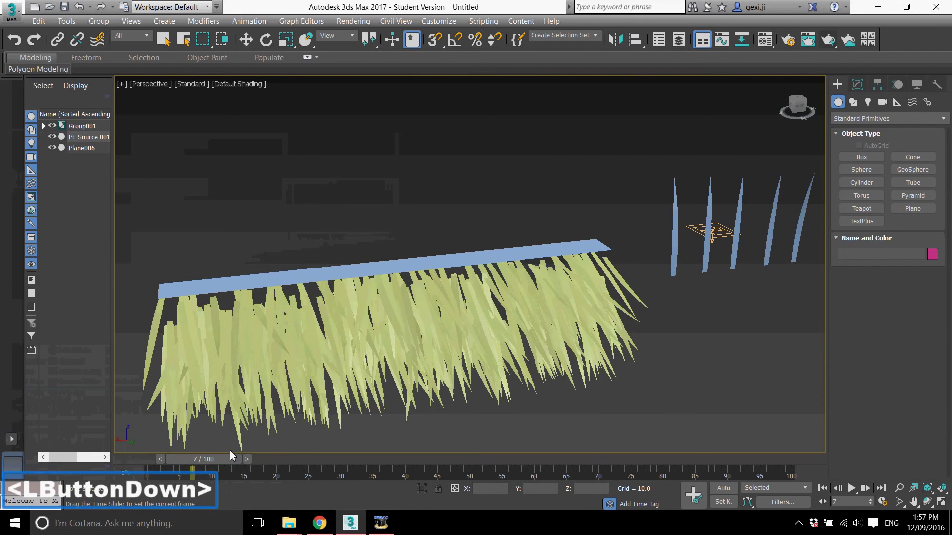
- Zoom and pan the Perspective view so the whole grass thatch is framed
scroll(down, 3)
middle_click(446, 354)
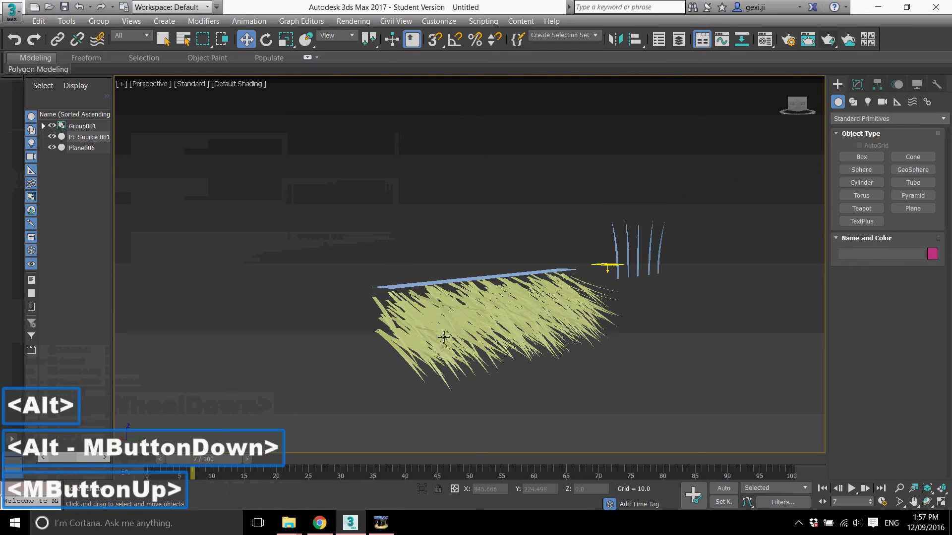
click(409, 221)
scroll(down, 3)
scroll(up, 3)
scroll(up, 3)
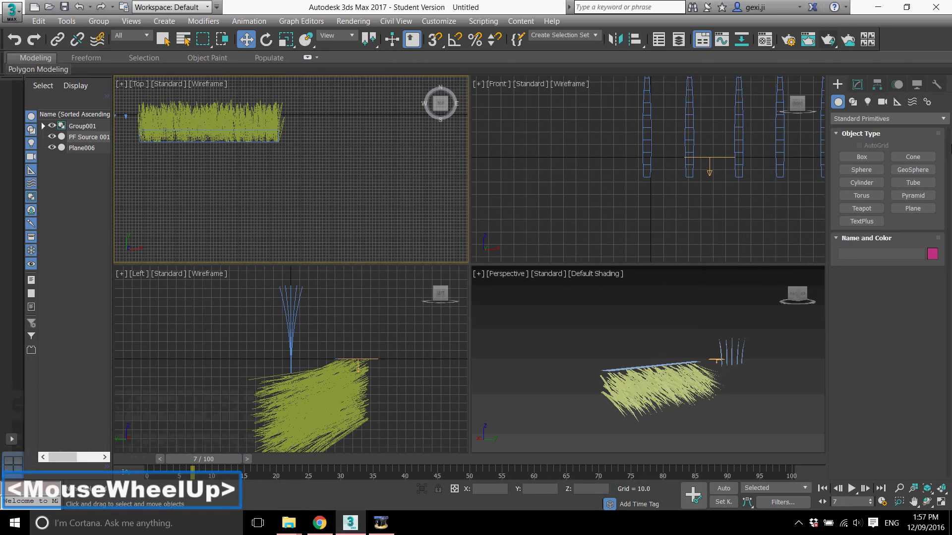
- Create a Mesher compound object, Mesher001, and bring up its modifier settings
click(875, 119)
scroll(up, 3)
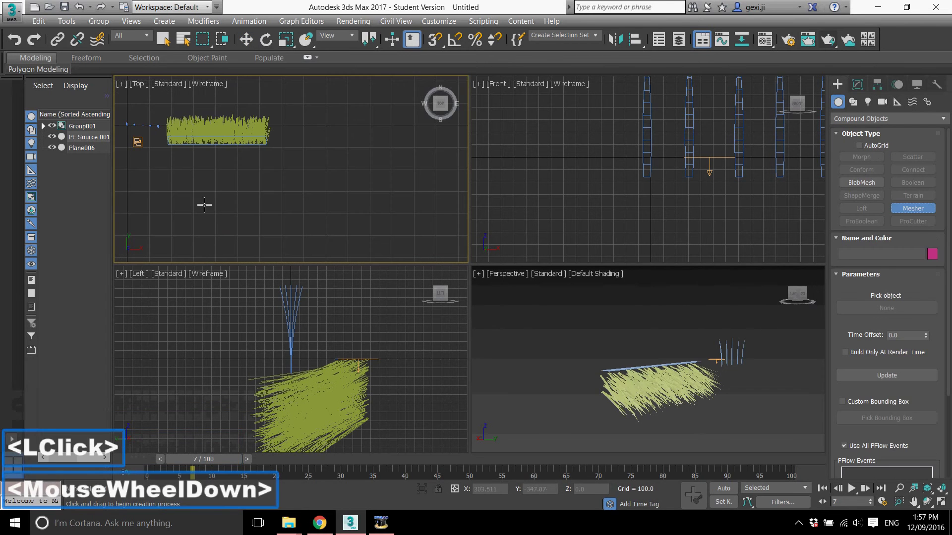
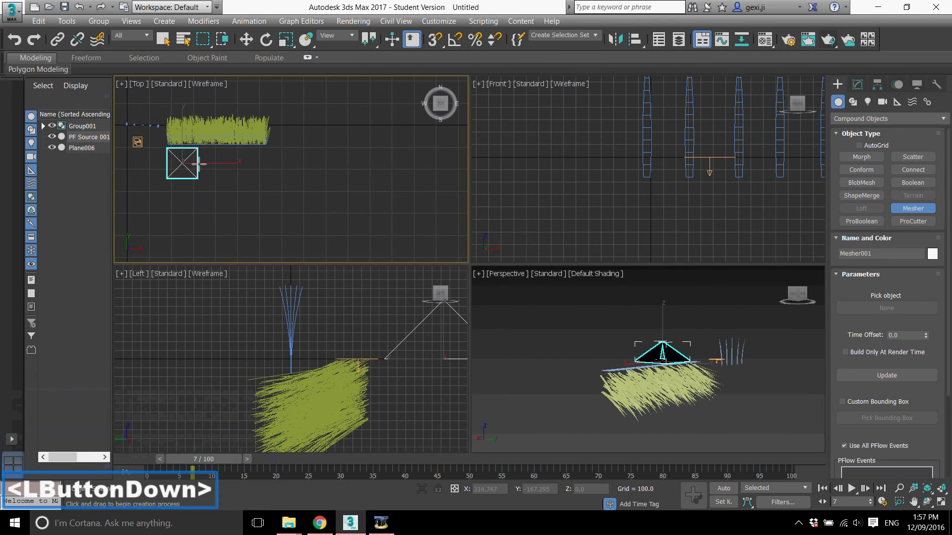
scroll(down, 3)
scroll(up, 3)
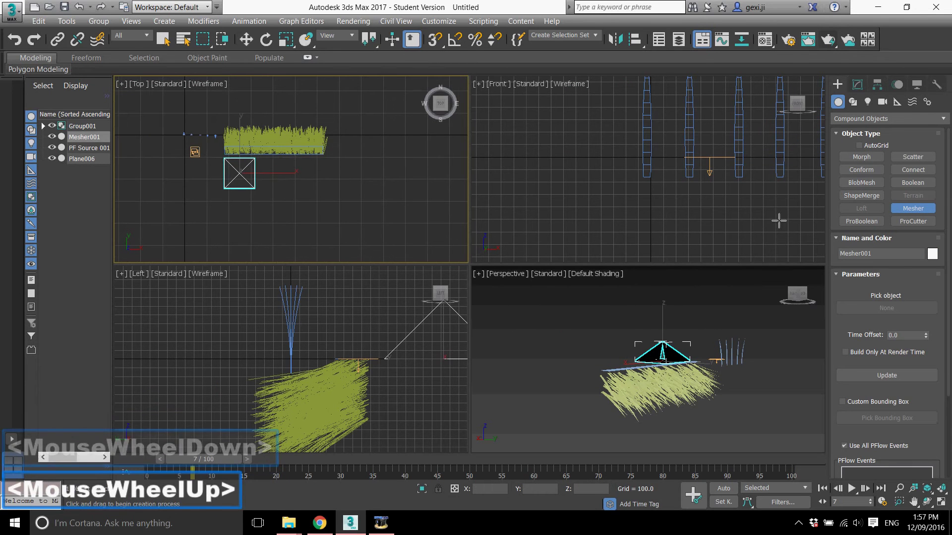
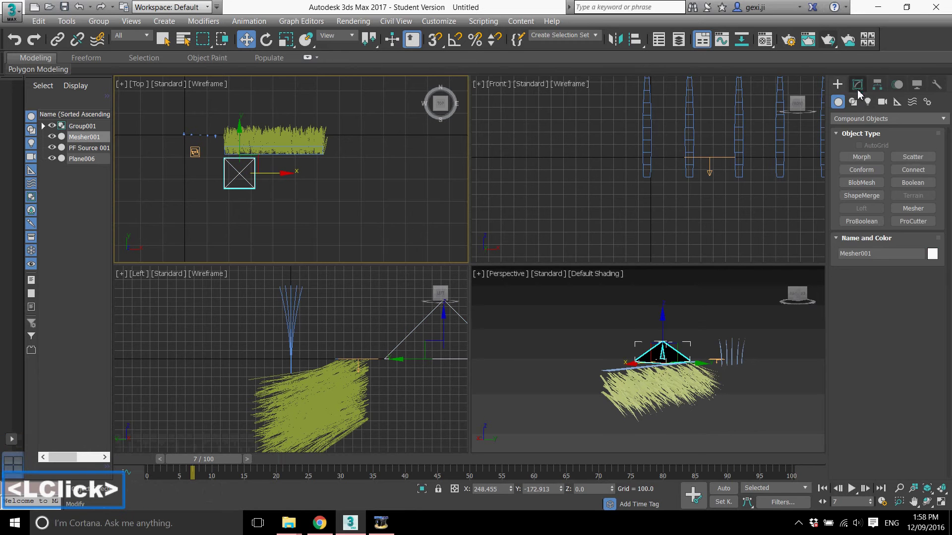
click(887, 266)
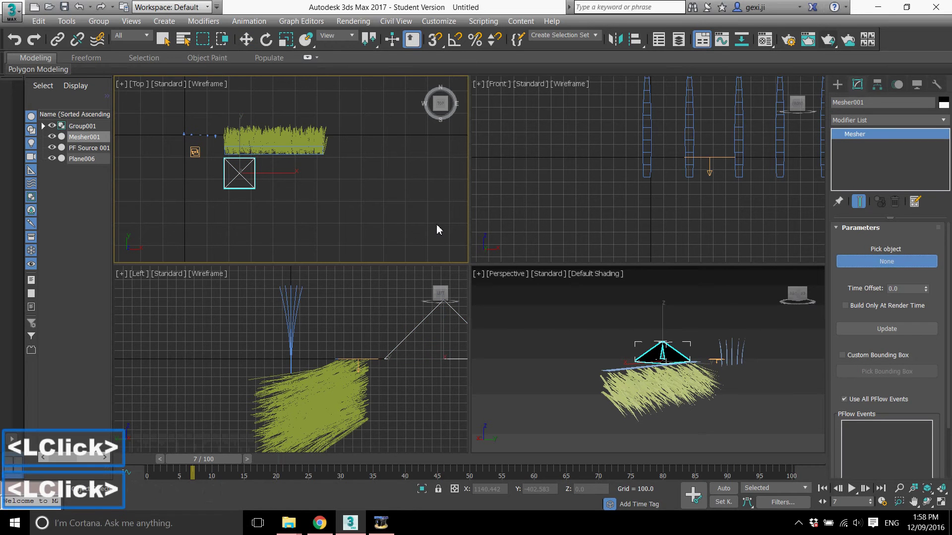
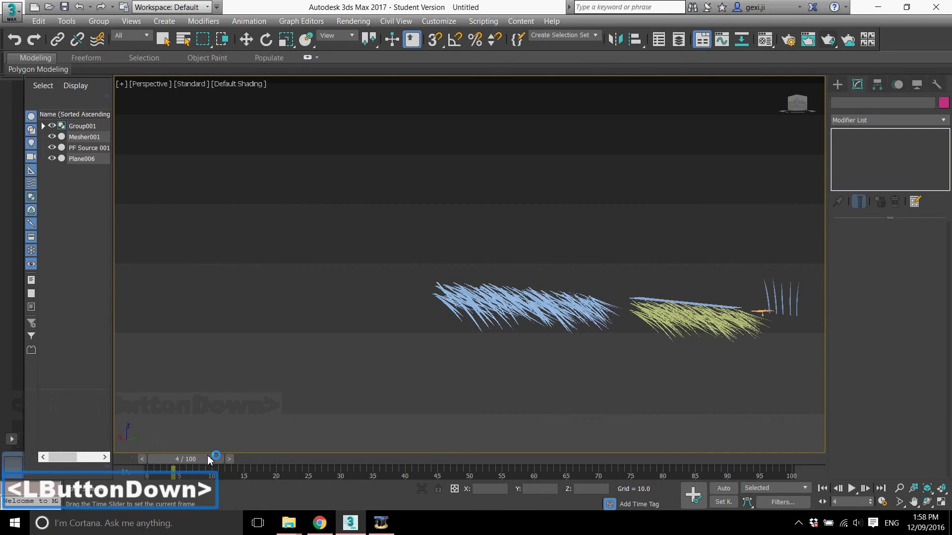
- Select Mesher001, the meshed grass copy, and adjust the perspective view around it
click(213, 464)
middle_click(493, 368)
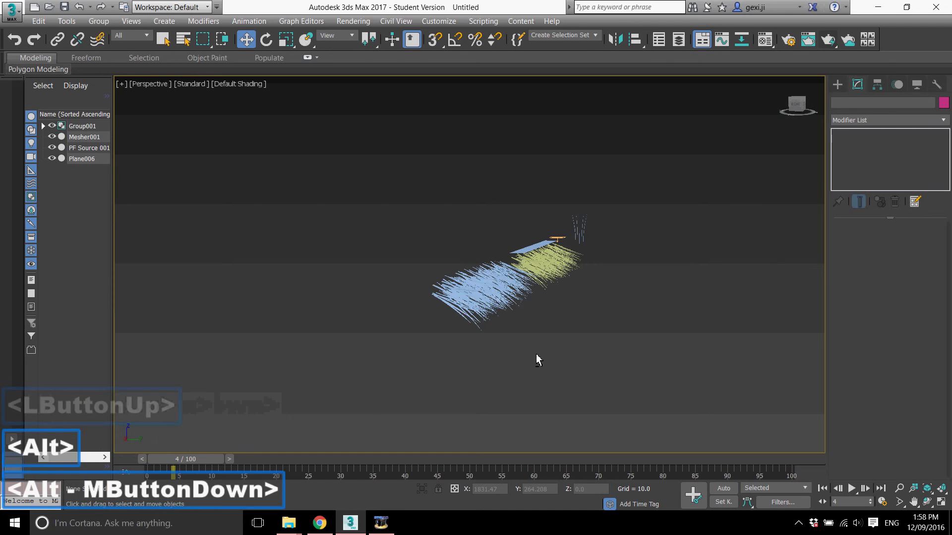
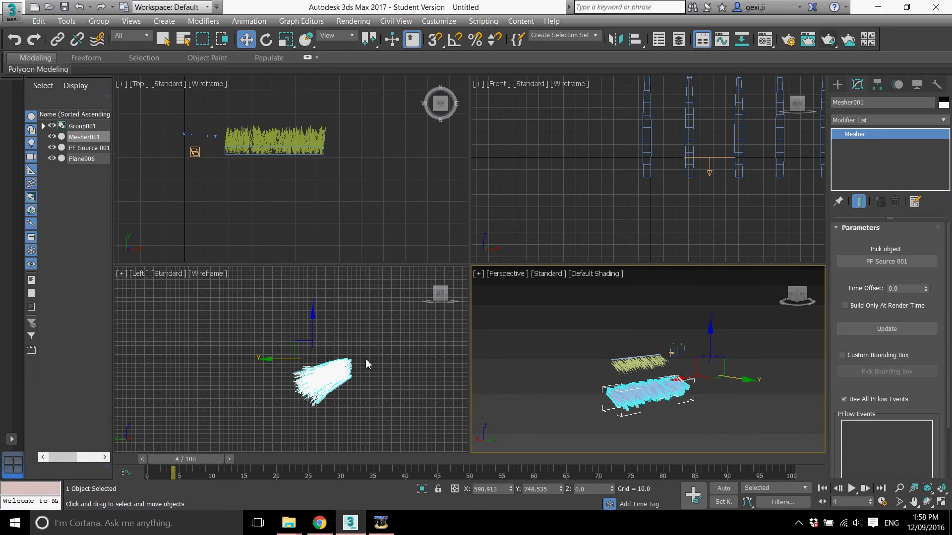
- Clone Mesher001 as a copy via Clone Options, starting the row of grass strips toward Mesher009
key(ctrl+v)
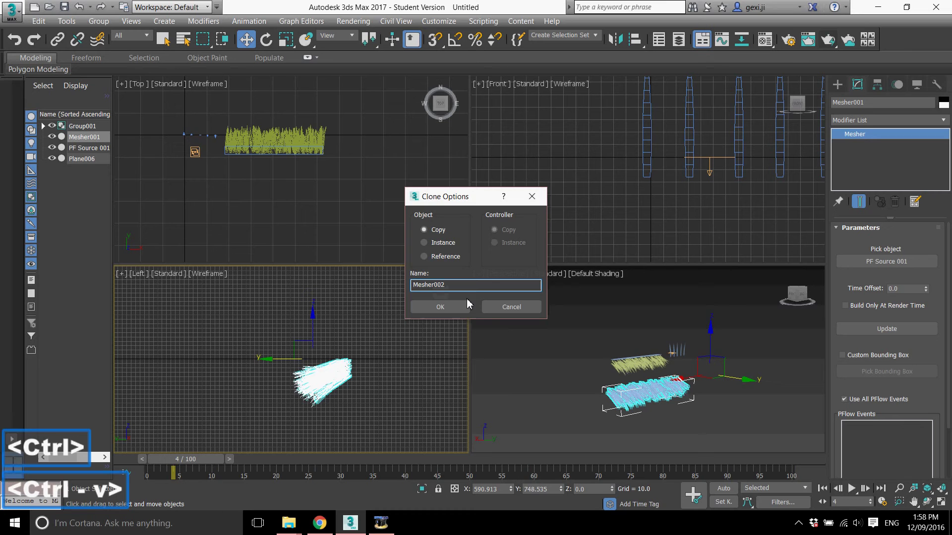
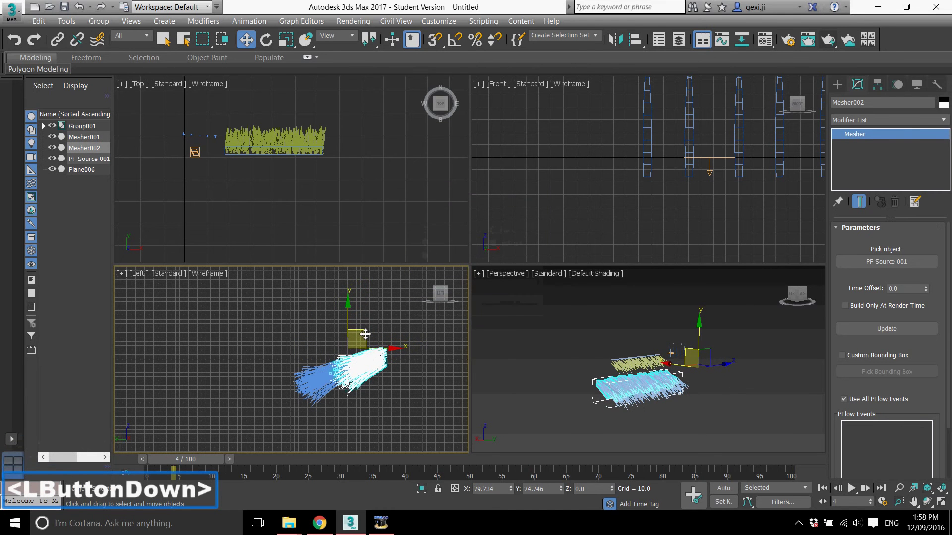
key(ctrl+z)
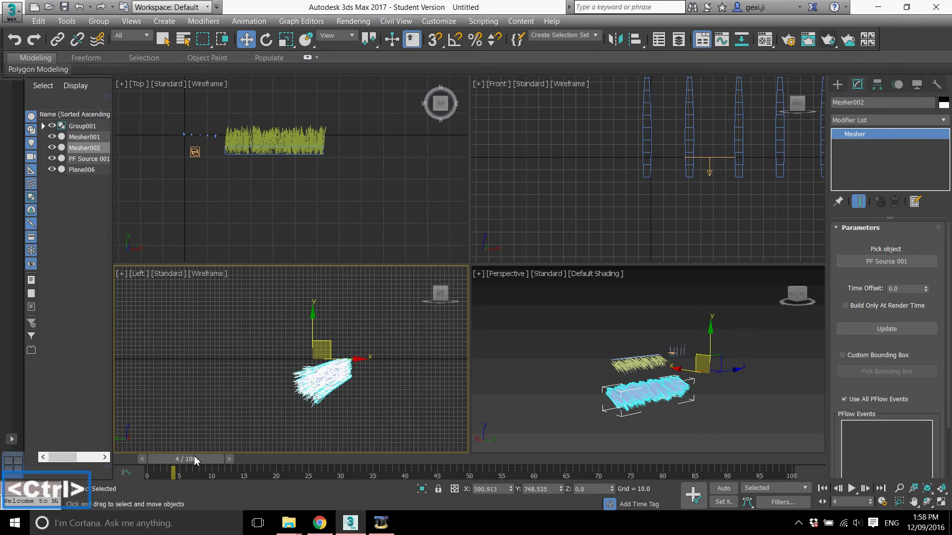
click(199, 463)
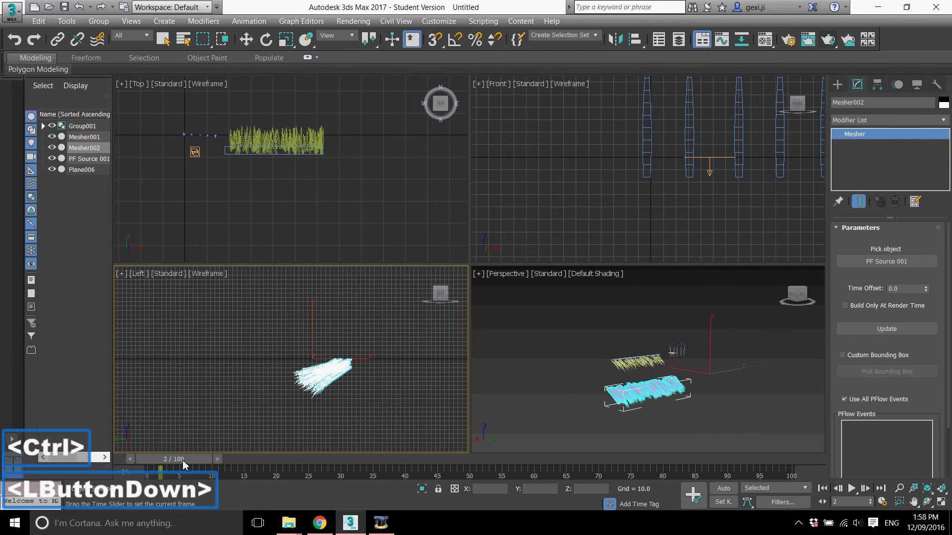
click(690, 409)
scroll(up, 3)
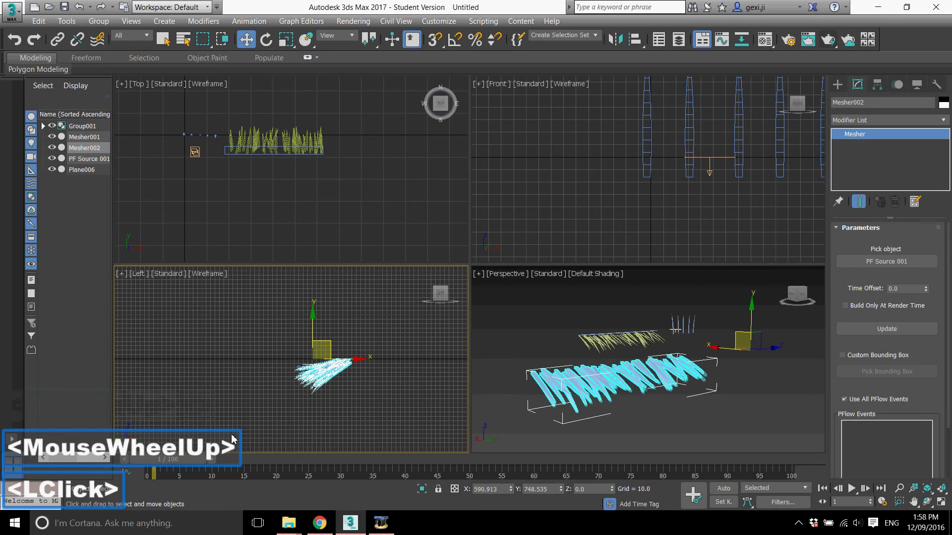
double_click(170, 463)
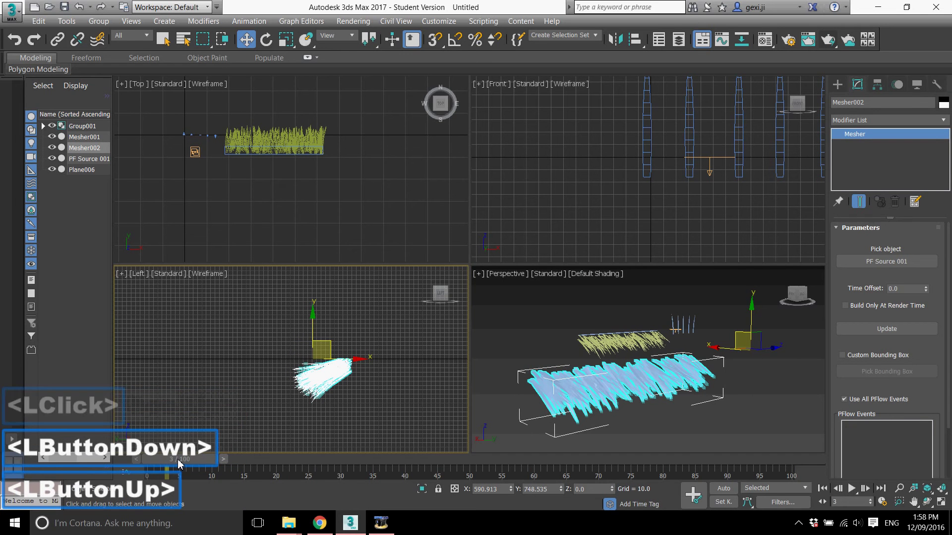
click(357, 342)
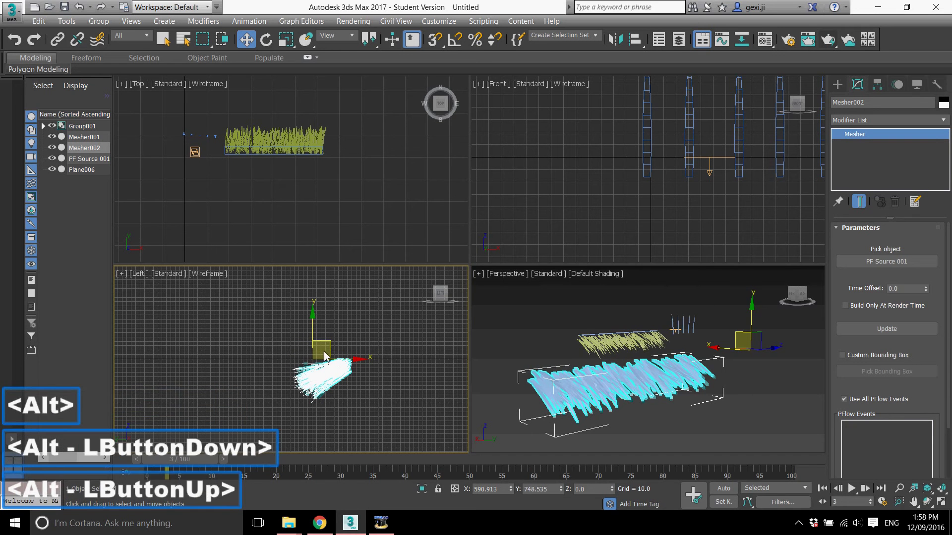
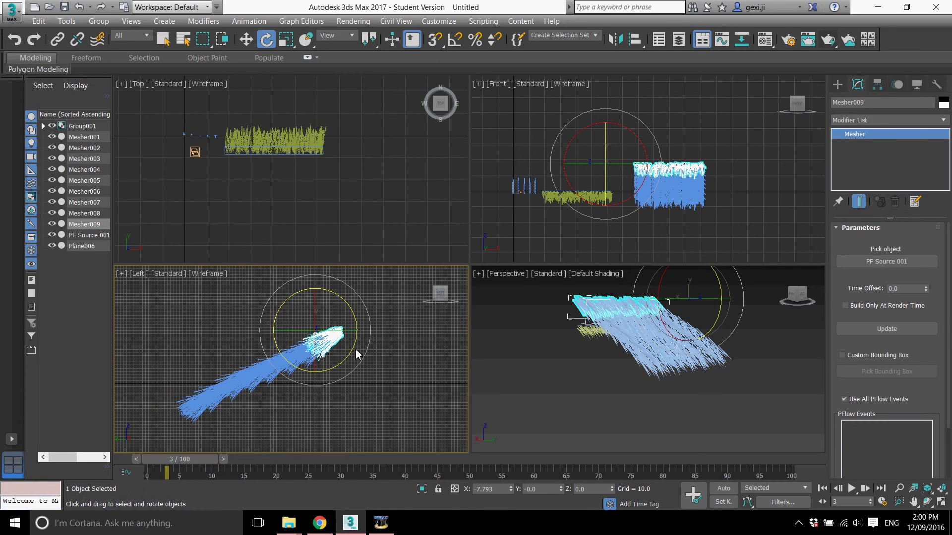
- Mirror the grass strips as copies along X to form the opposite slope of the gable
click(626, 45)
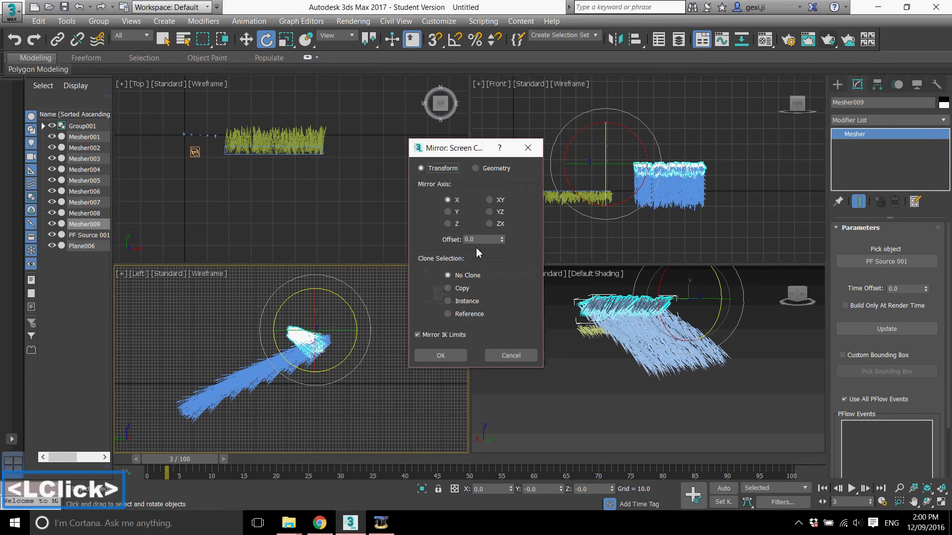
click(466, 290)
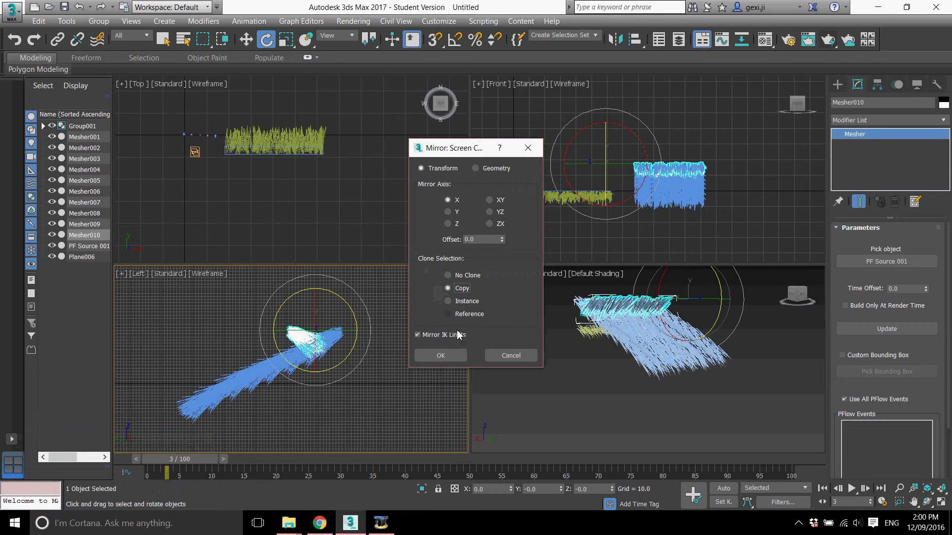
click(455, 358)
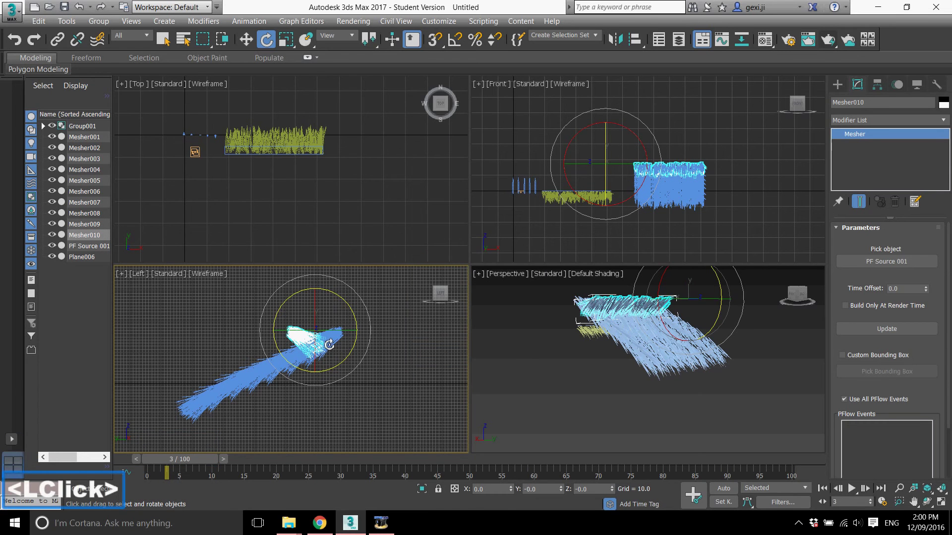
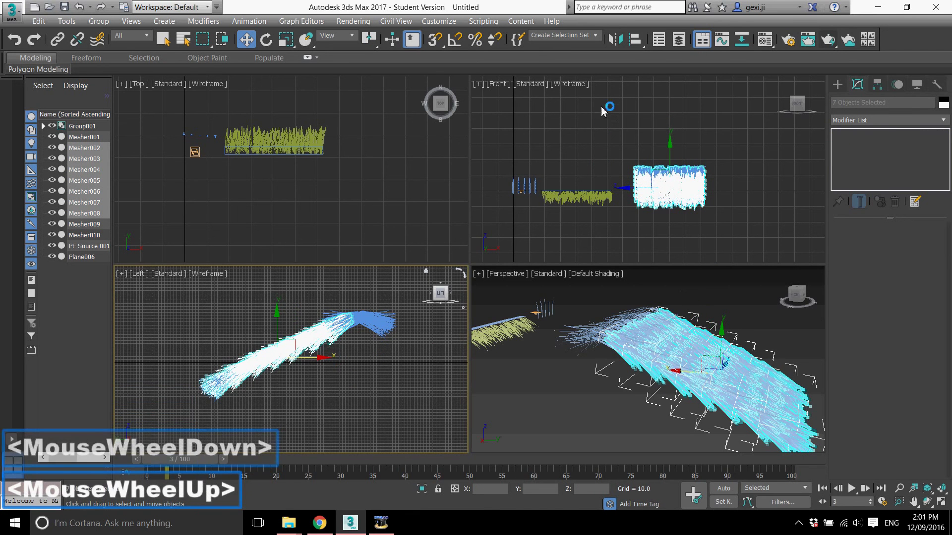
text(<Mouse)
click(459, 286)
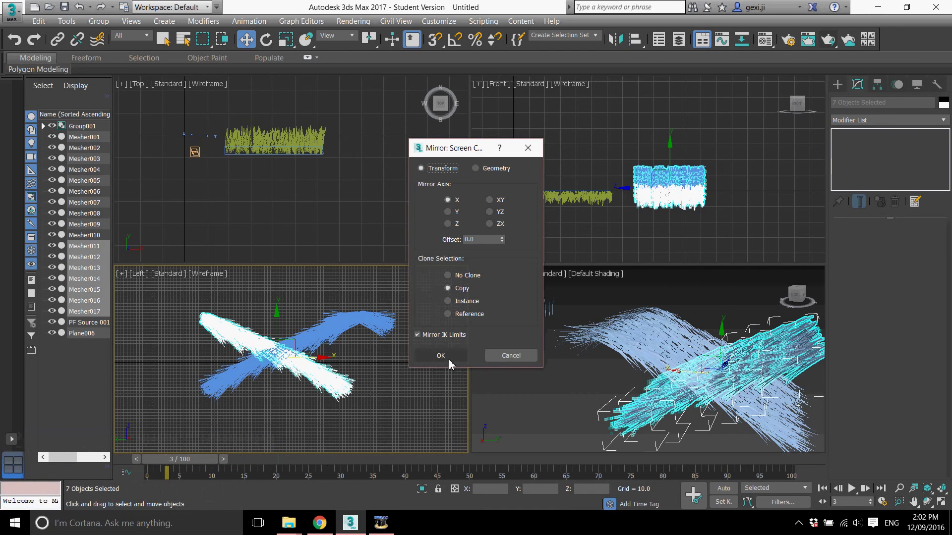
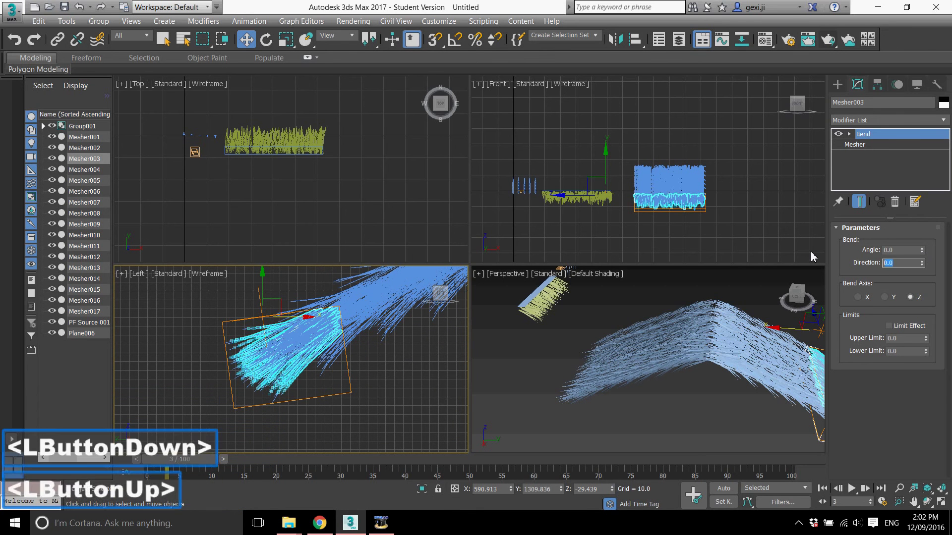
- Set the Bend direction to 90 on Mesher003 and try the bend on a different axis
text(90)
key(Return)
scroll(down, 3)
scroll(up, 3)
middle_click(746, 384)
scroll(up, 3)
click(922, 255)
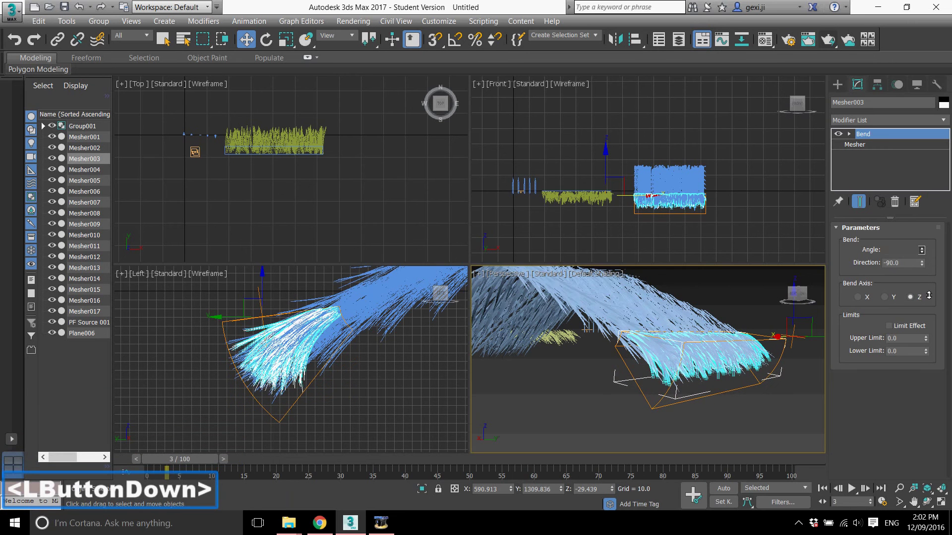
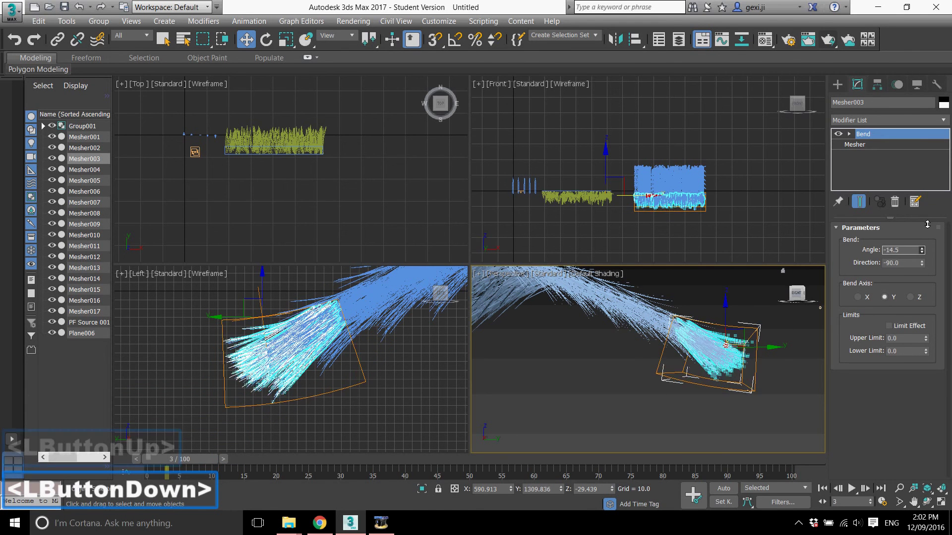
click(915, 303)
click(924, 253)
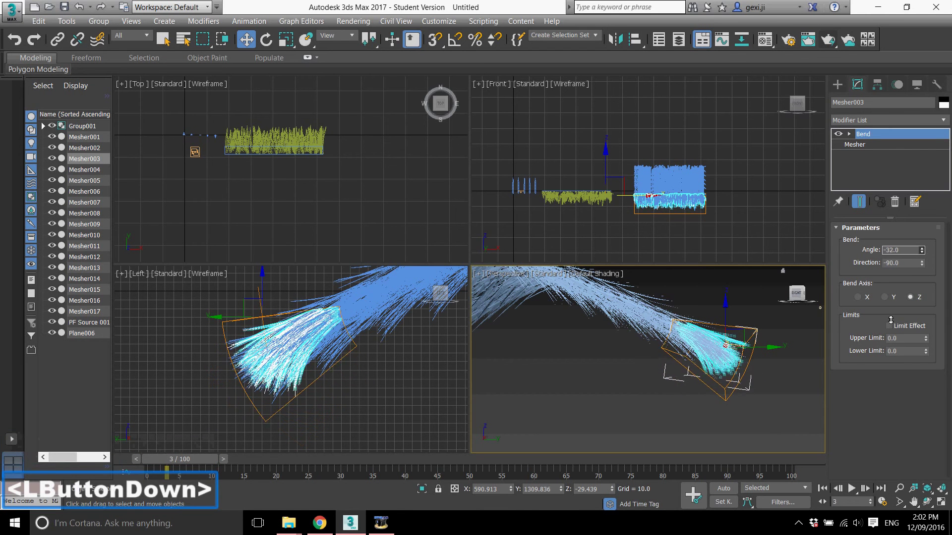
- Raise Mesher003's Bend angle to -68 so it curves like a roof slope, checking from several views
middle_click(663, 381)
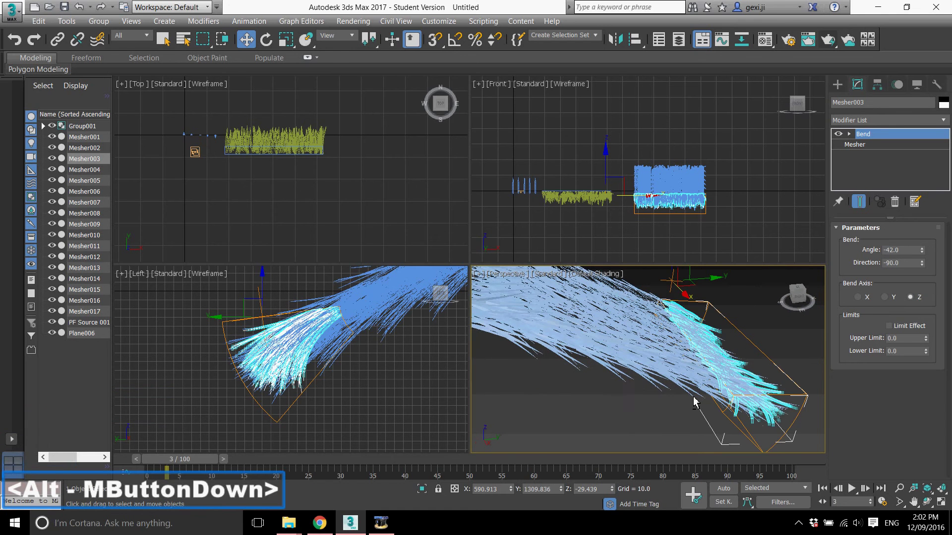
click(926, 245)
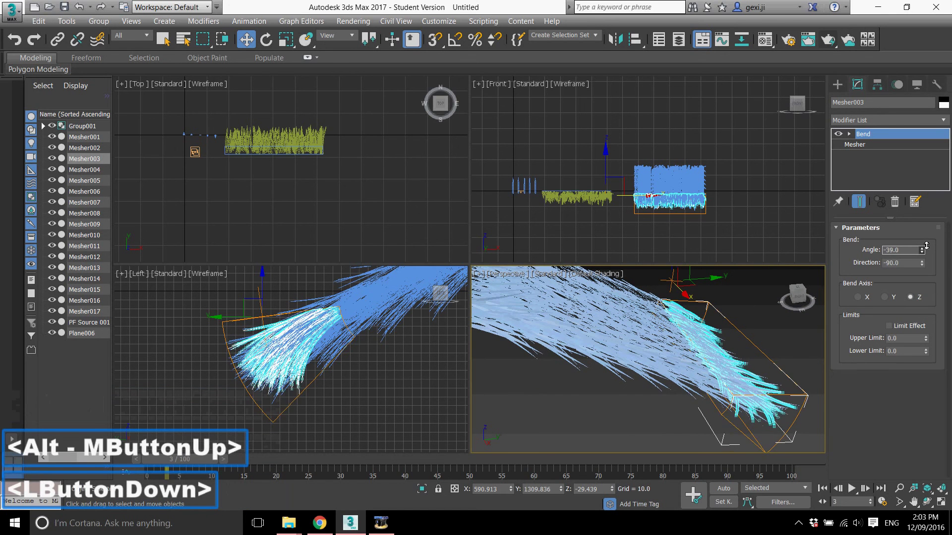
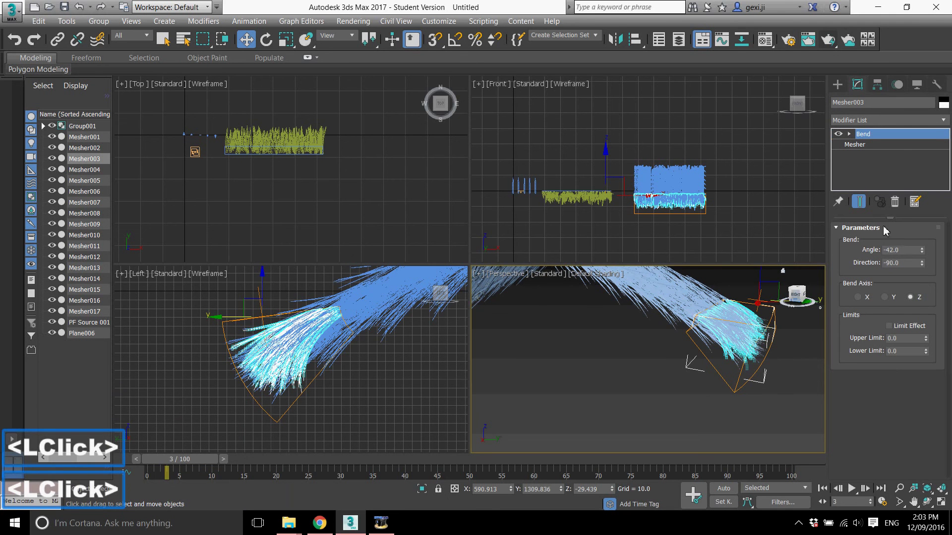
click(927, 247)
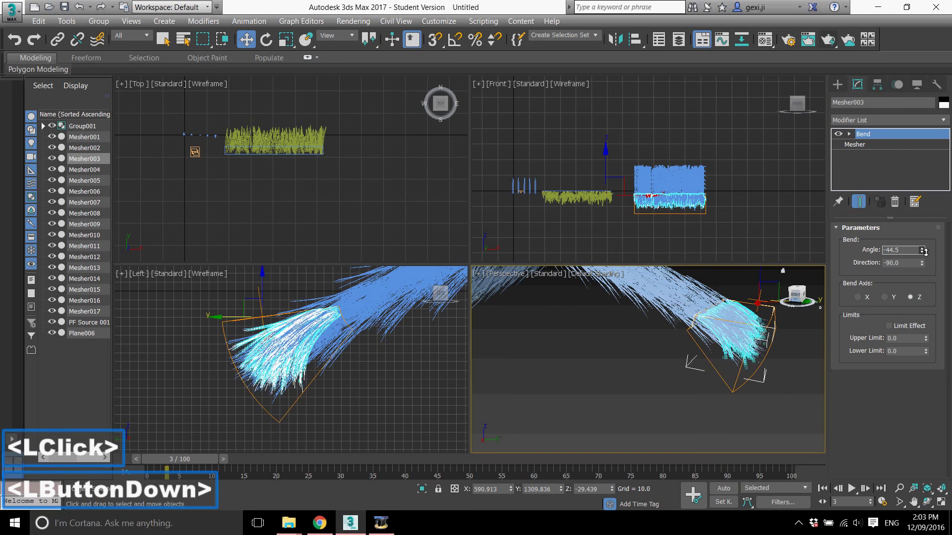
scroll(down, 3)
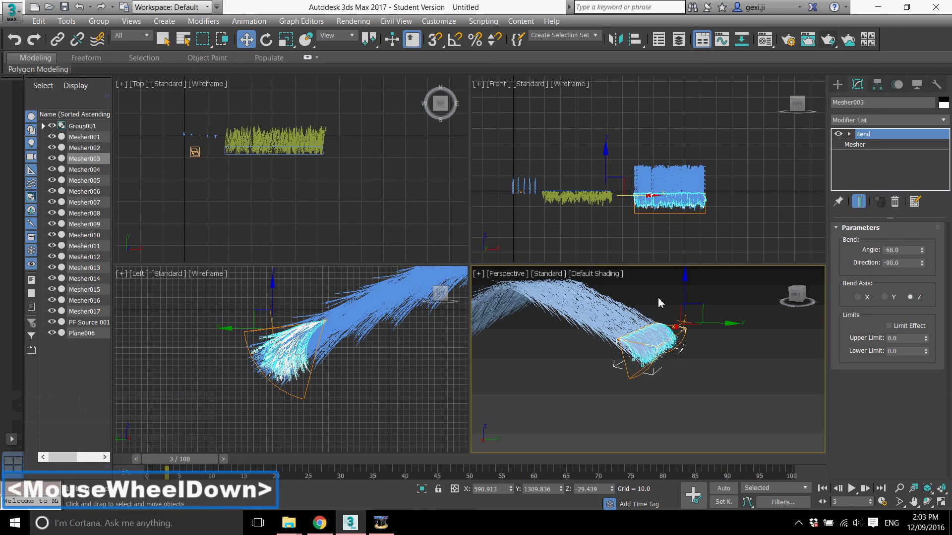
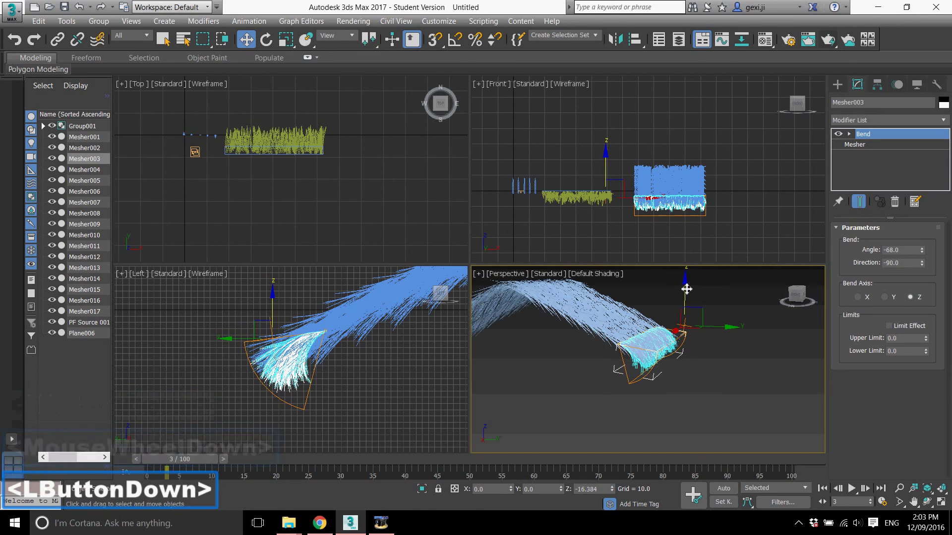
middle_click(659, 395)
click(701, 407)
middle_click(687, 353)
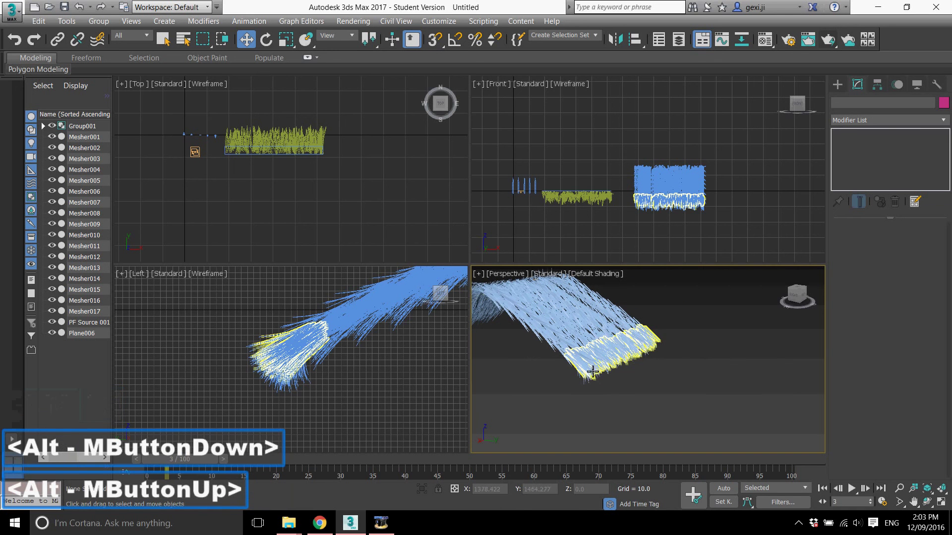
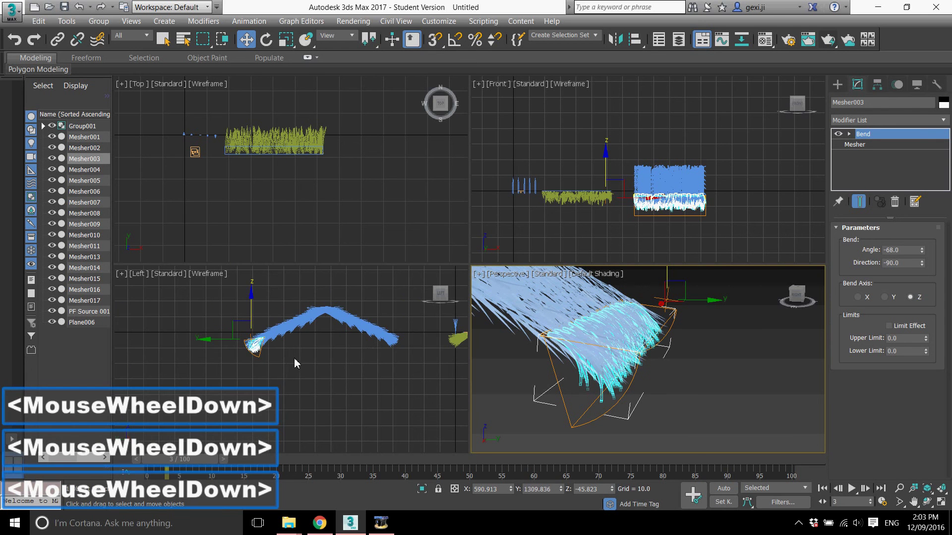
- Bring up Mirror for the bent grass, undoing a first attempt
scroll(down, 3)
scroll(up, 3)
click(620, 43)
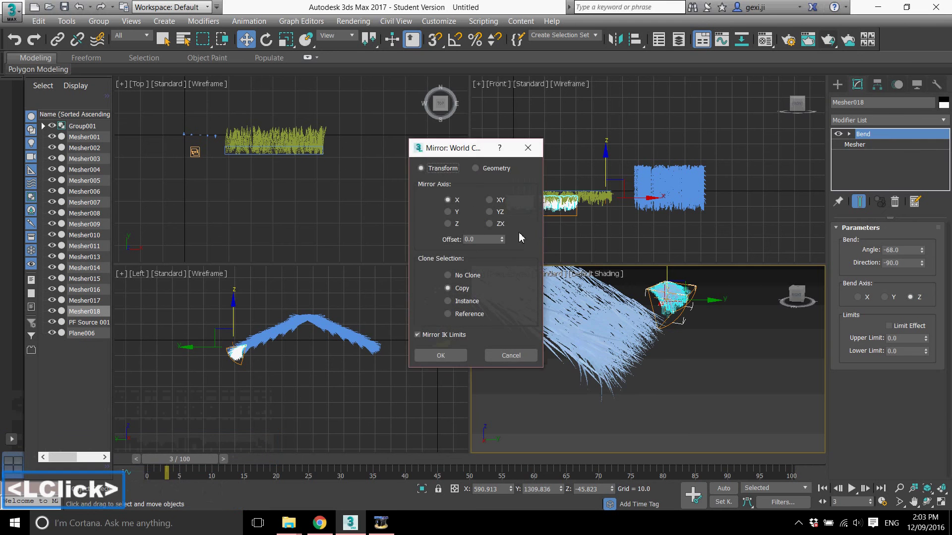
scroll(down, 3)
scroll(up, 3)
scroll(up, 3)
scroll(up, 3)
scroll(down, 3)
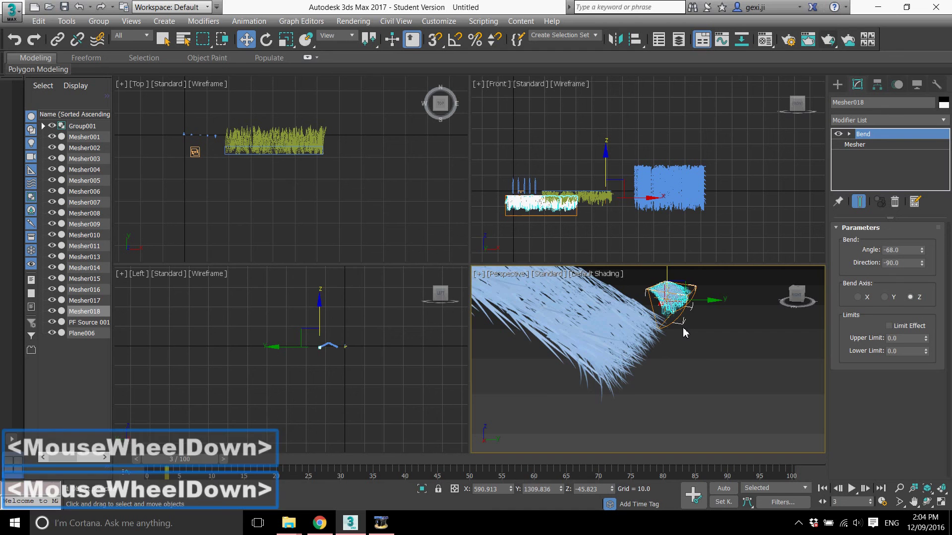
key(ctrl+z)
scroll(up, 3)
scroll(up, 3)
- Mirror a copy along Y as Mesher018, place it as the opposite slope, and maximize Perspective
click(623, 41)
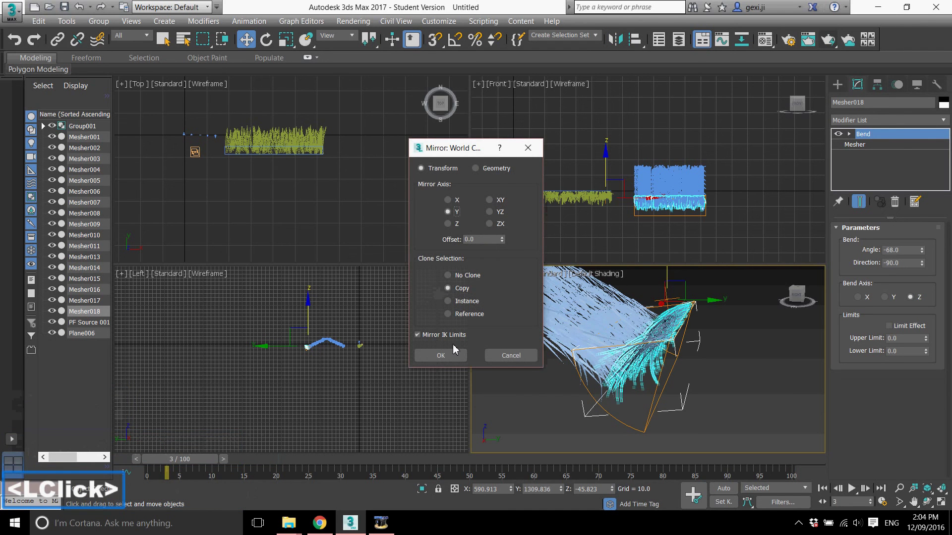
scroll(up, 3)
scroll(up, 3)
click(204, 322)
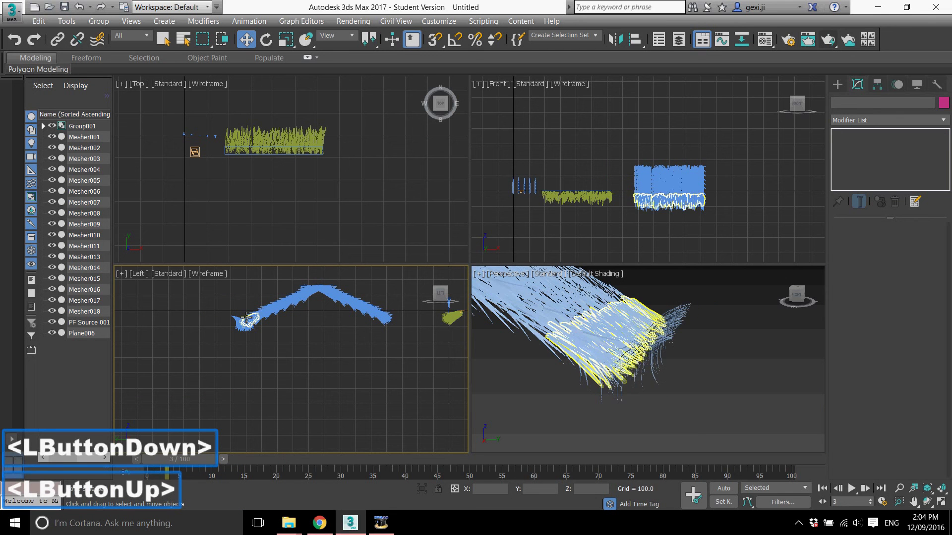
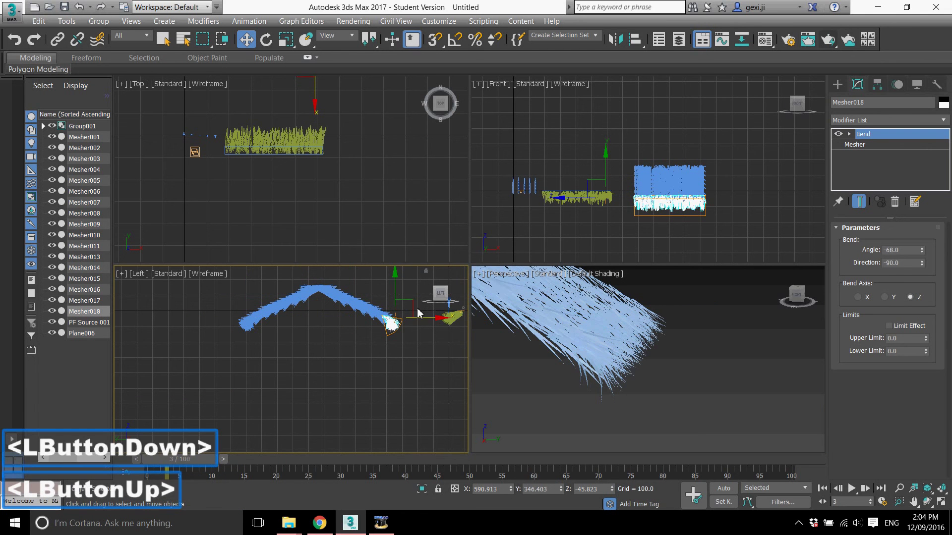
click(425, 369)
click(569, 421)
key(alt+w)
- Orbit around the two-sided grass roof to inspect both drooping slopes
scroll(down, 3)
middle_click(590, 350)
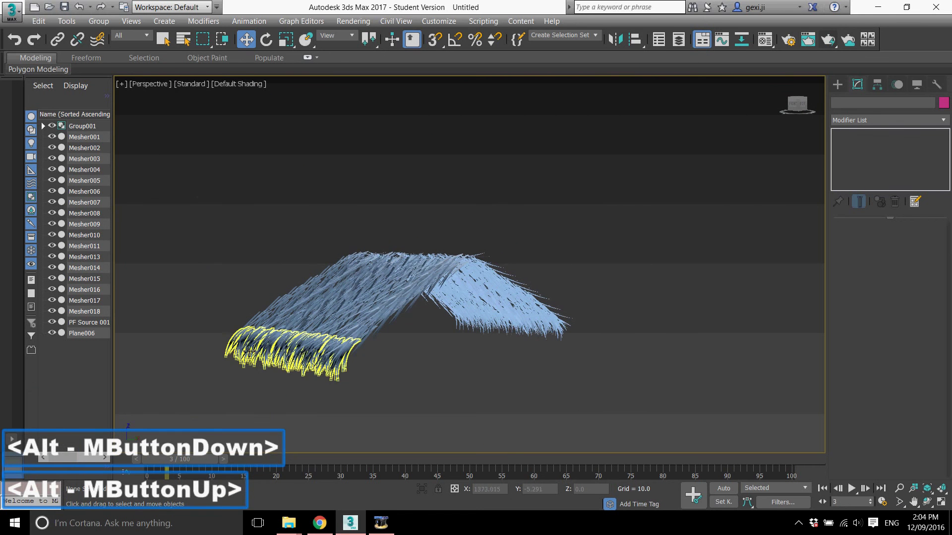
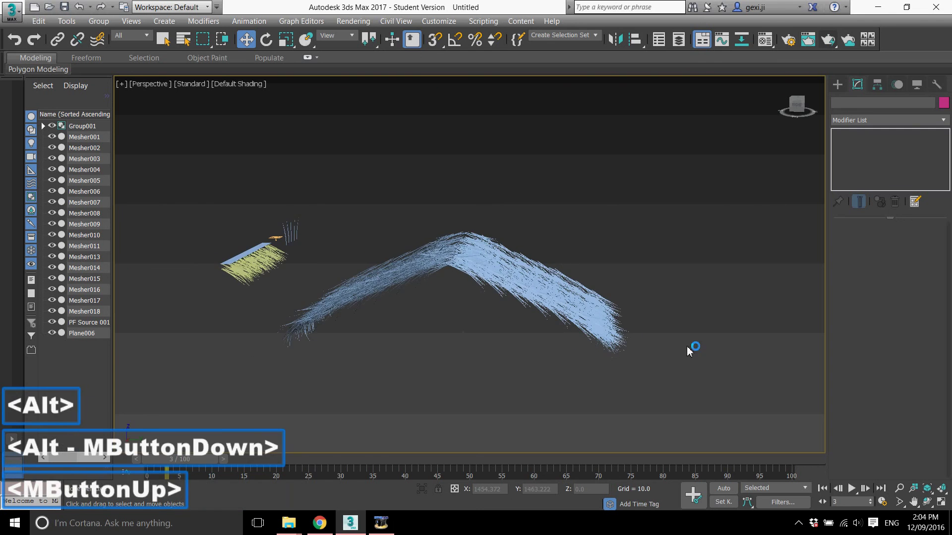
middle_click(660, 334)
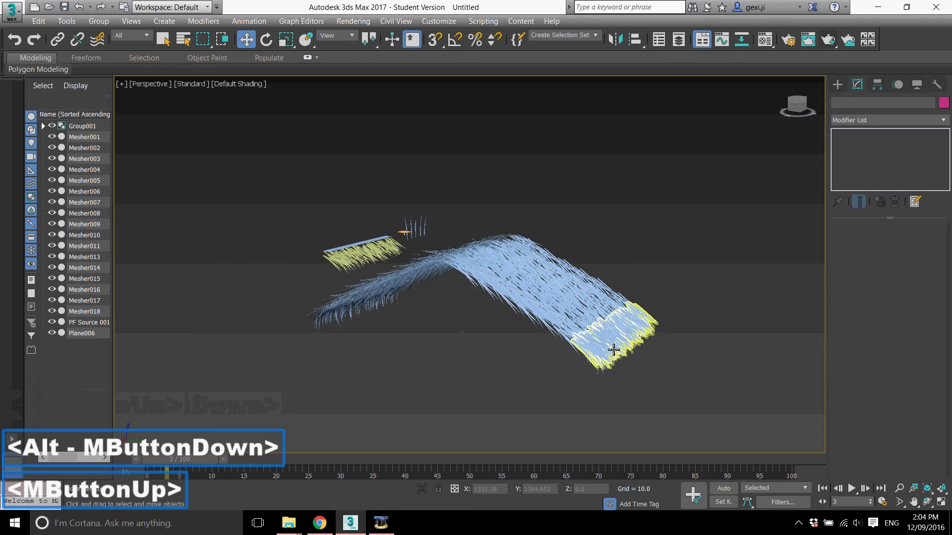
click(712, 374)
middle_click(549, 339)
scroll(down, 3)
middle_click(542, 346)
scroll(up, 3)
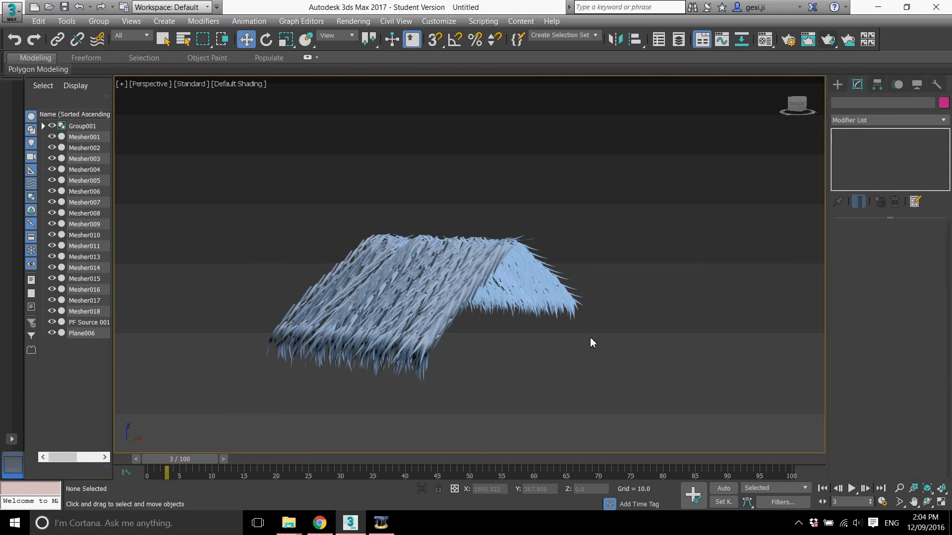
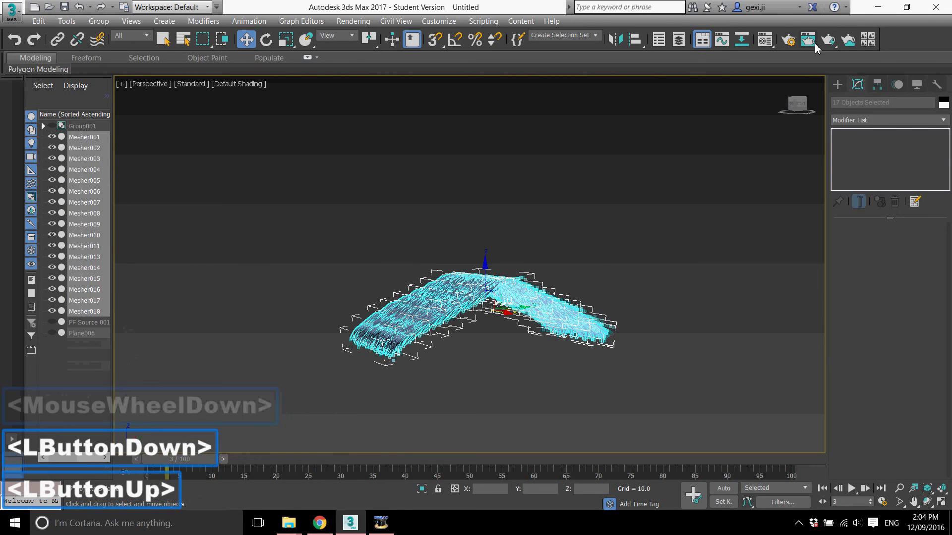
- Assign Physical Material 01 - Default to all 17 Meshers and bring up the material type list
click(797, 47)
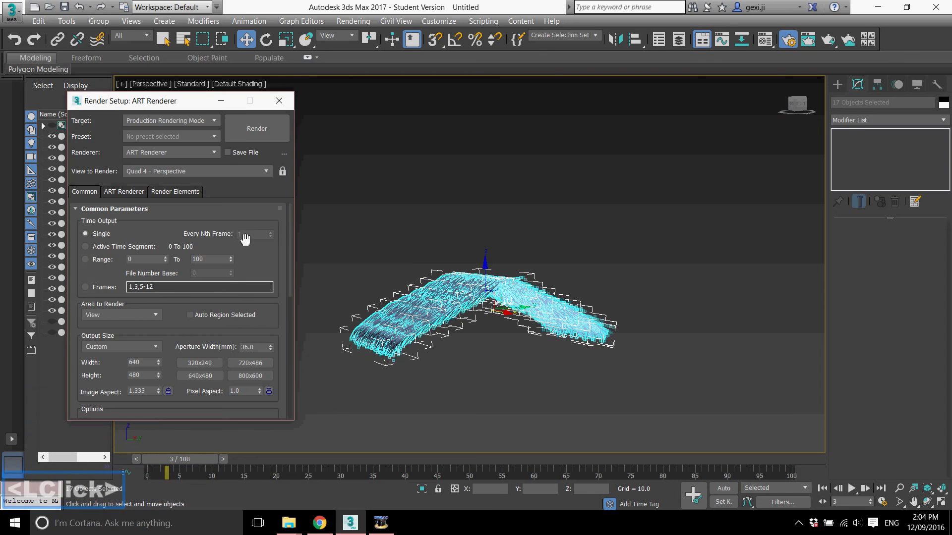
click(774, 43)
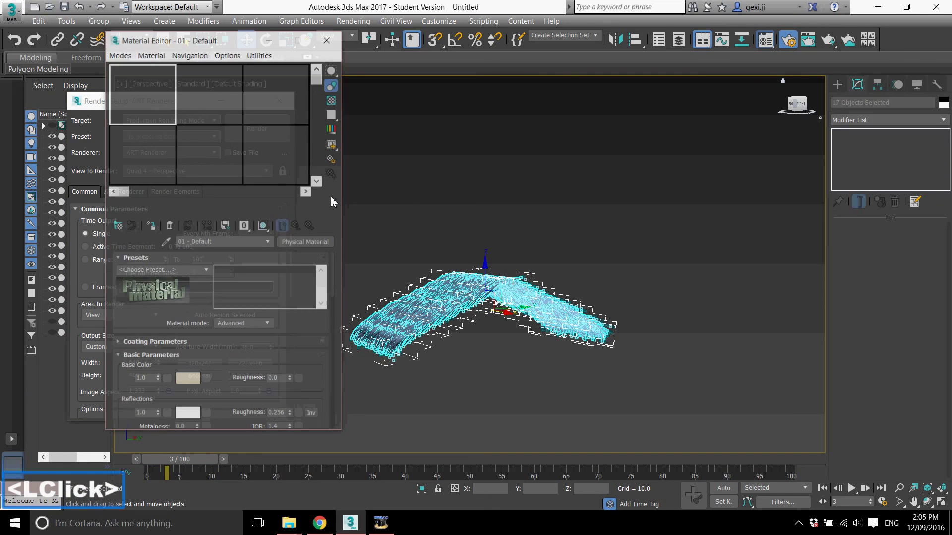
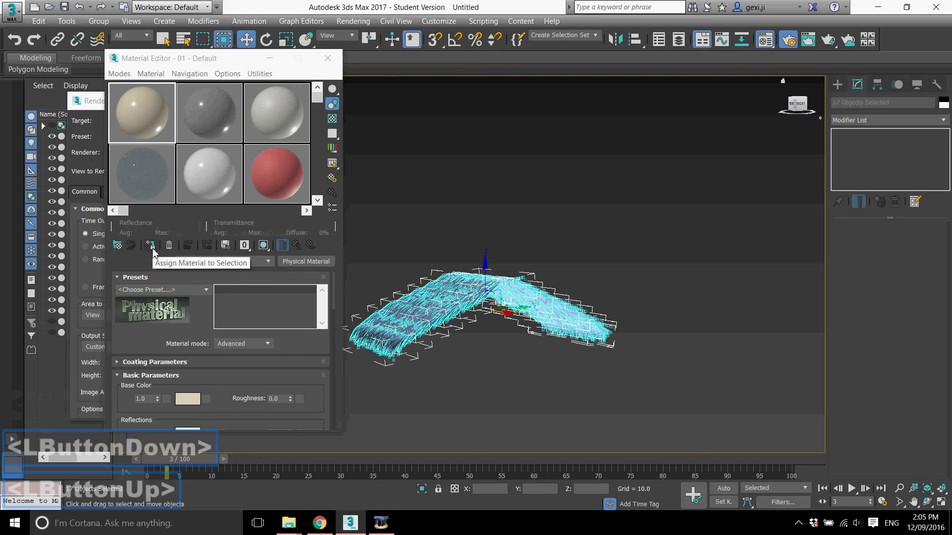
scroll(down, 3)
click(407, 298)
scroll(up, 3)
scroll(down, 3)
click(439, 257)
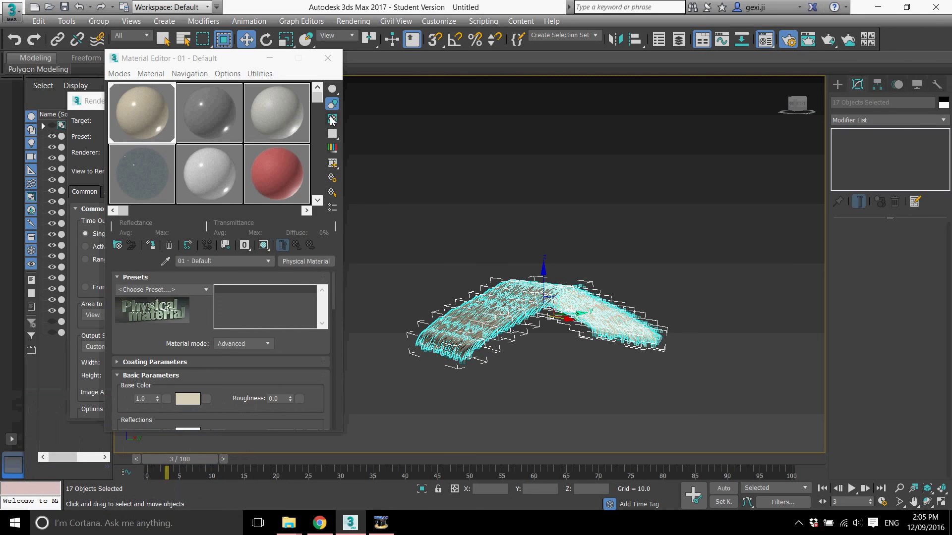
click(166, 78)
- Switch the roof material to mental ray Arch & Design (Material #25)
scroll(up, 3)
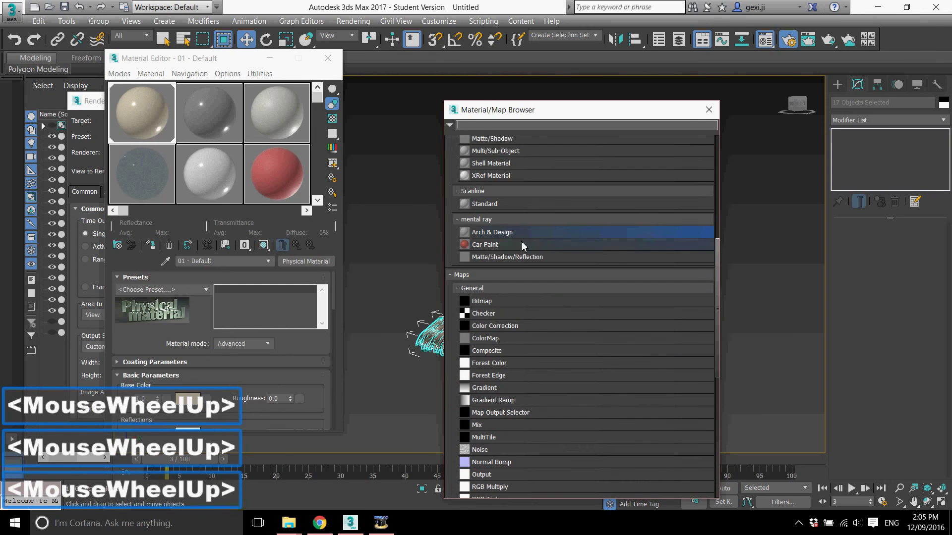
click(510, 236)
double_click(511, 236)
double_click(294, 361)
double_click(294, 361)
double_click(368, 96)
click(430, 187)
double_click(430, 181)
click(710, 112)
click(391, 210)
click(155, 249)
double_click(487, 224)
scroll(up, 3)
click(449, 210)
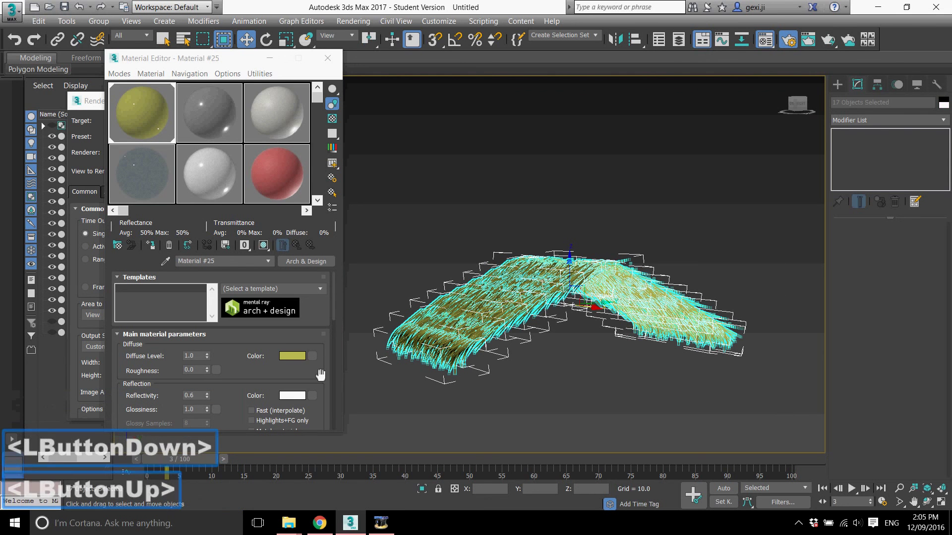
- Set the diffuse colour to a brighter straw-yellow shifted toward green
click(295, 362)
double_click(294, 361)
click(435, 244)
click(418, 160)
click(410, 146)
click(435, 147)
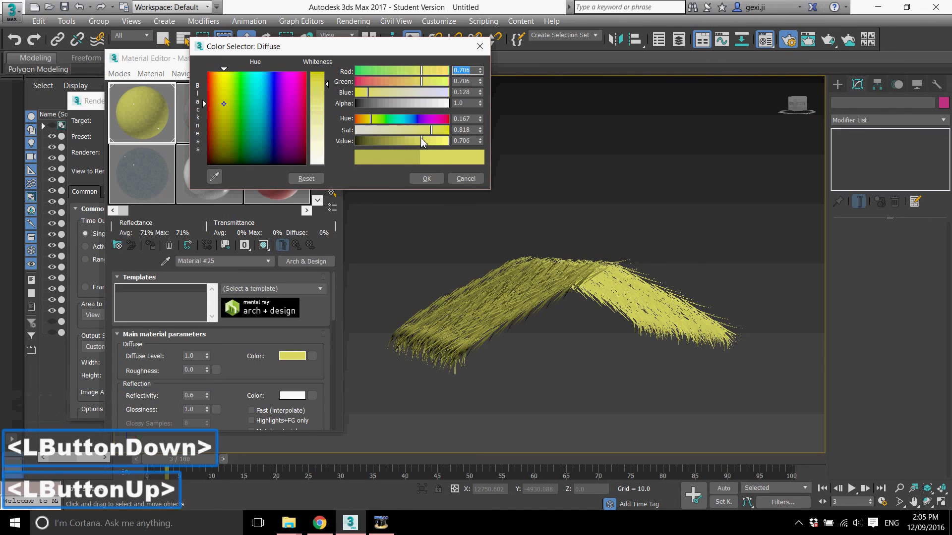
click(379, 123)
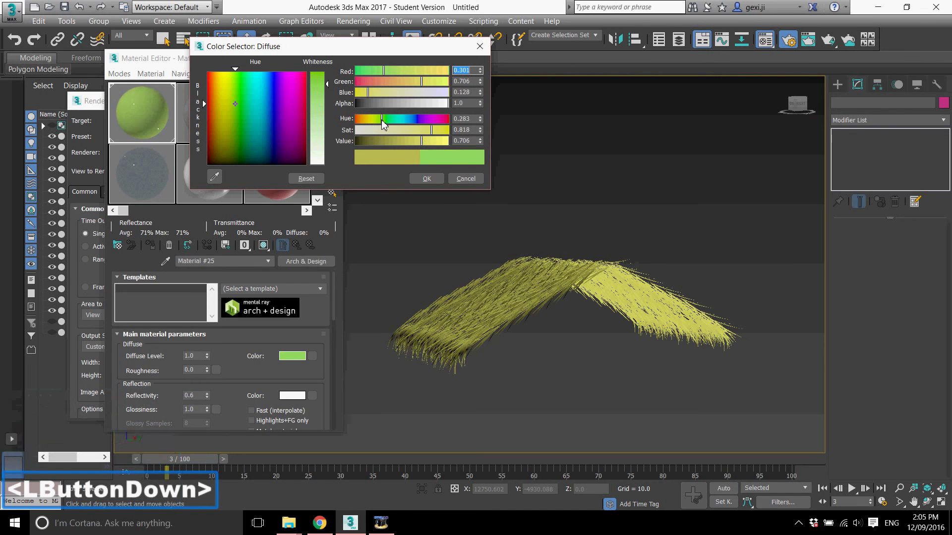
click(384, 123)
click(380, 123)
click(380, 123)
click(376, 123)
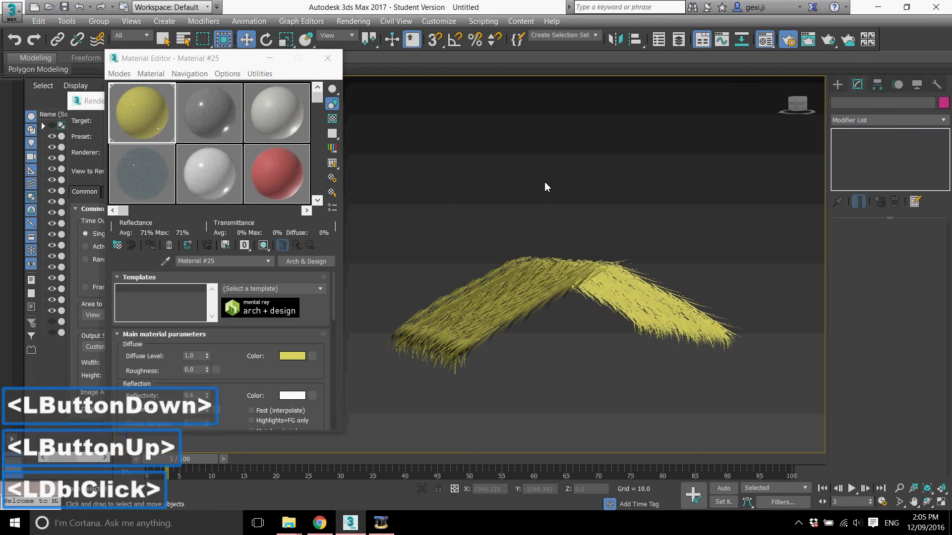